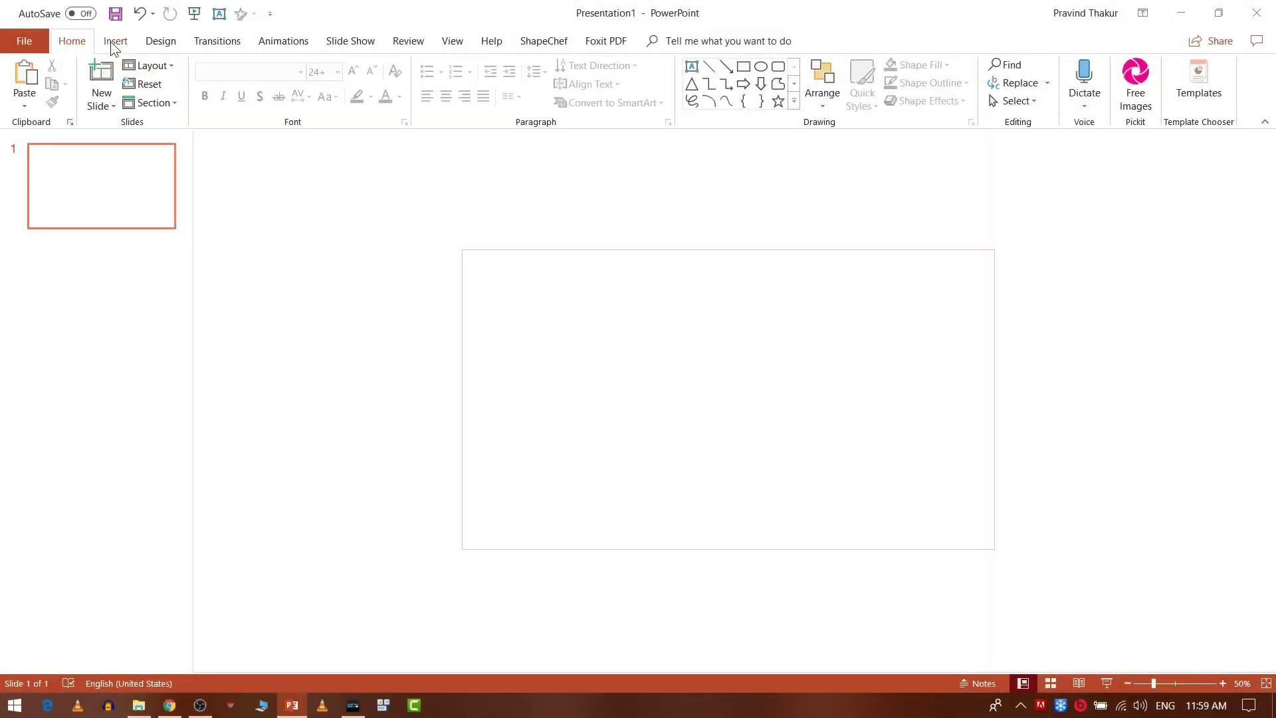
# - Draw a rectangle from the Shapes gallery covering the entire blank slide
pyautogui.click(111, 51)
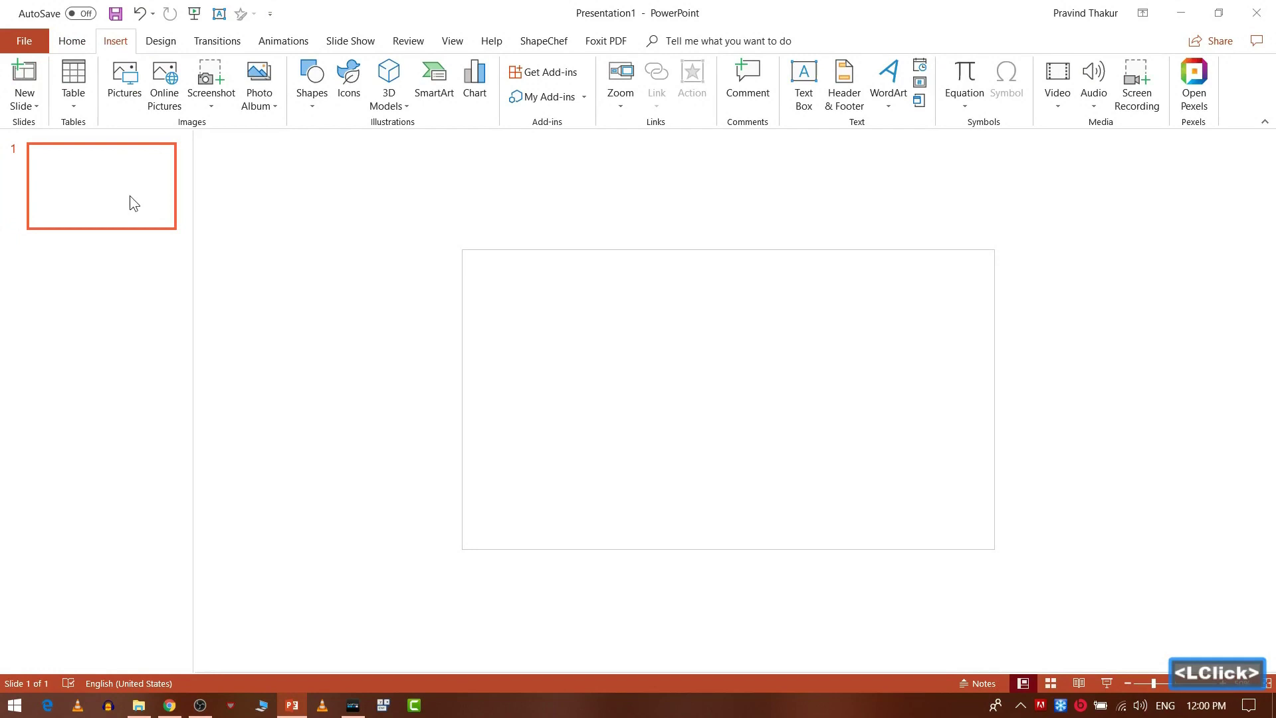
pyautogui.click(593, 296)
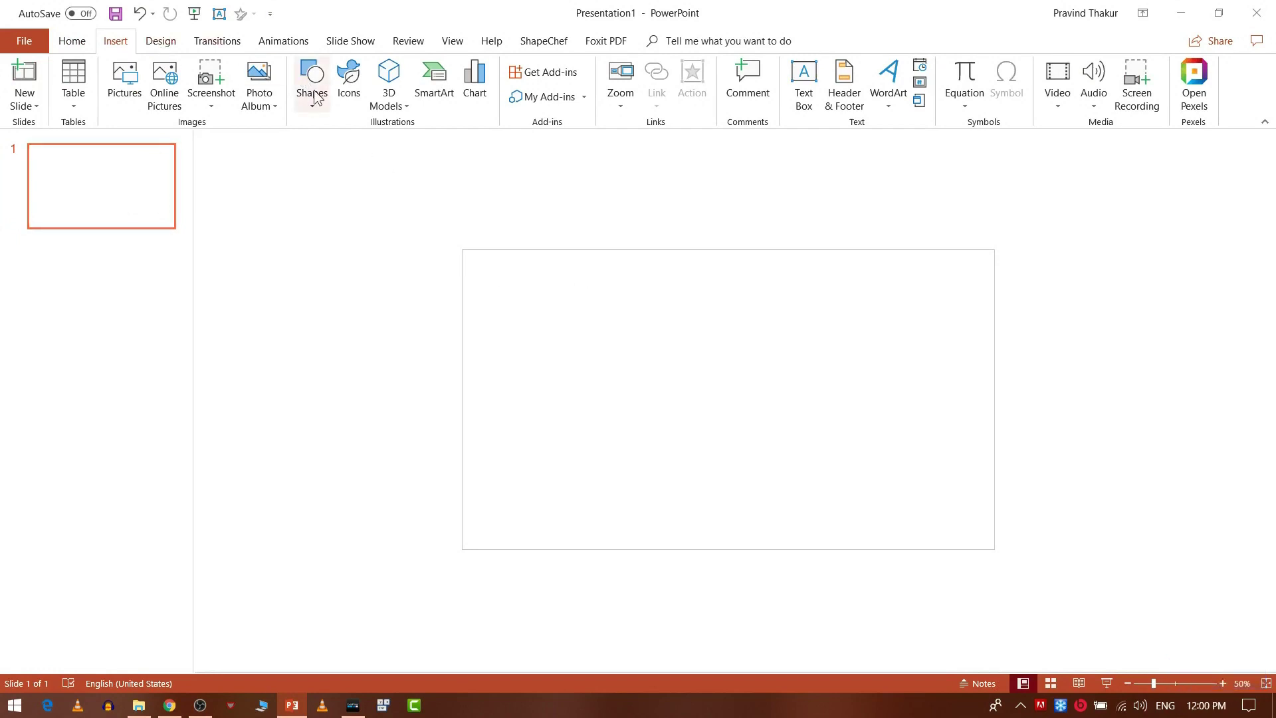
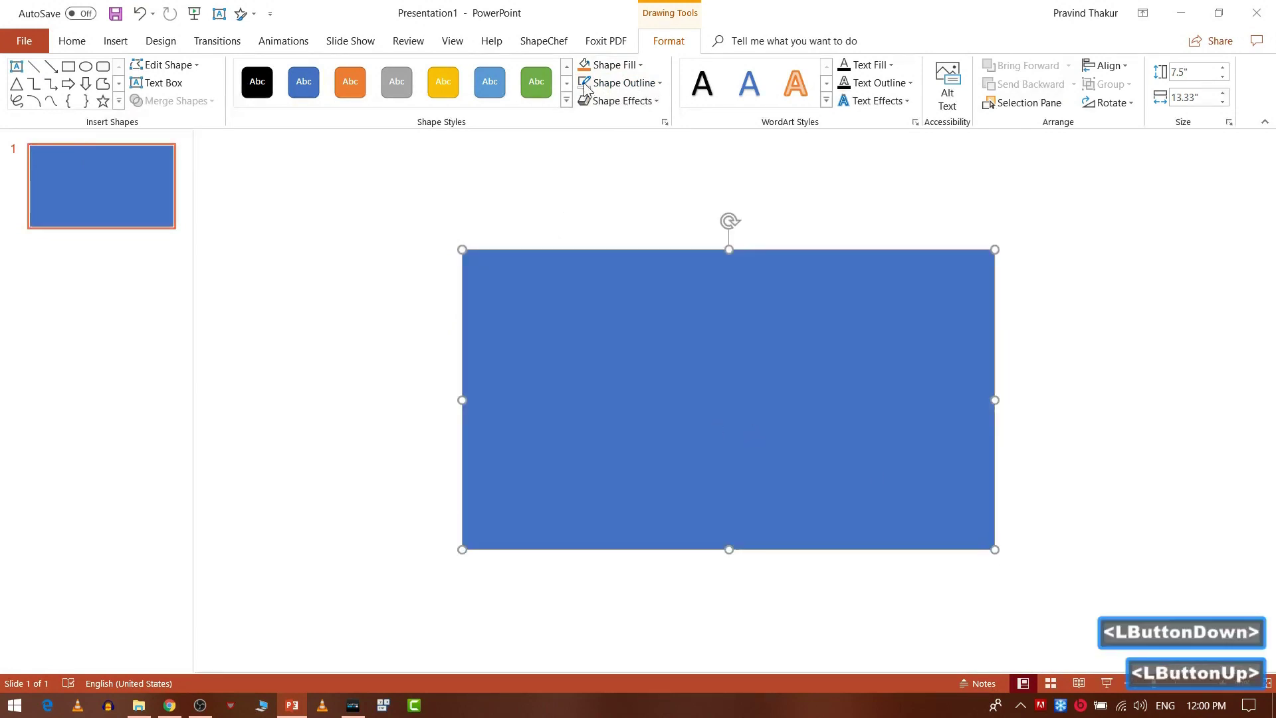
# - Fill the rectangle with the smiling woman-in-yellow photo from Downloads, cropped to fill the slide
pyautogui.click(618, 73)
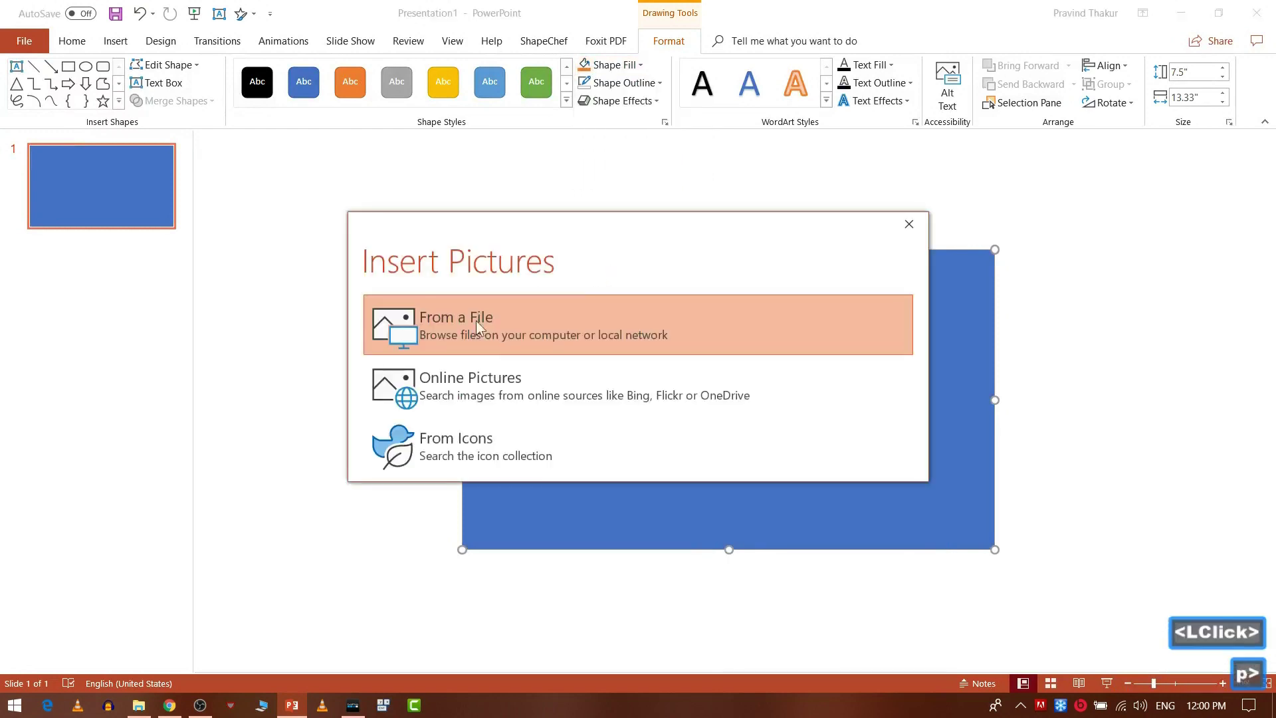
pyautogui.click(473, 335)
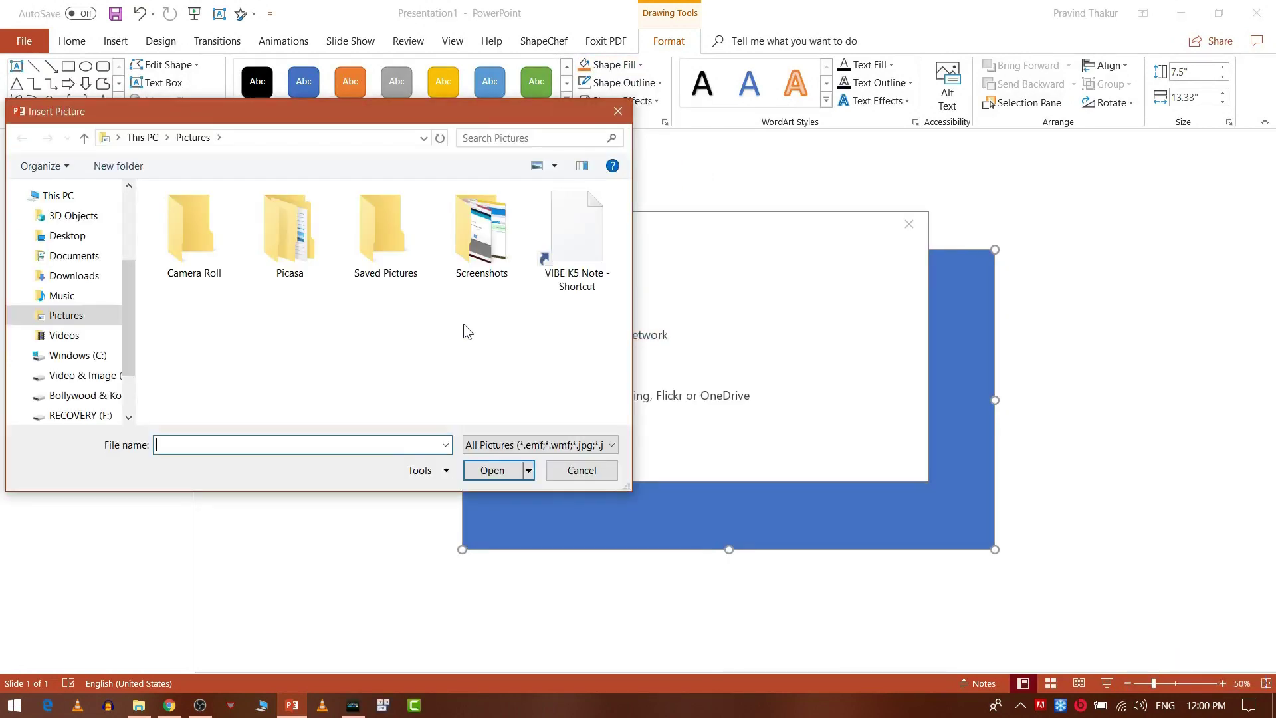
pyautogui.click(312, 356)
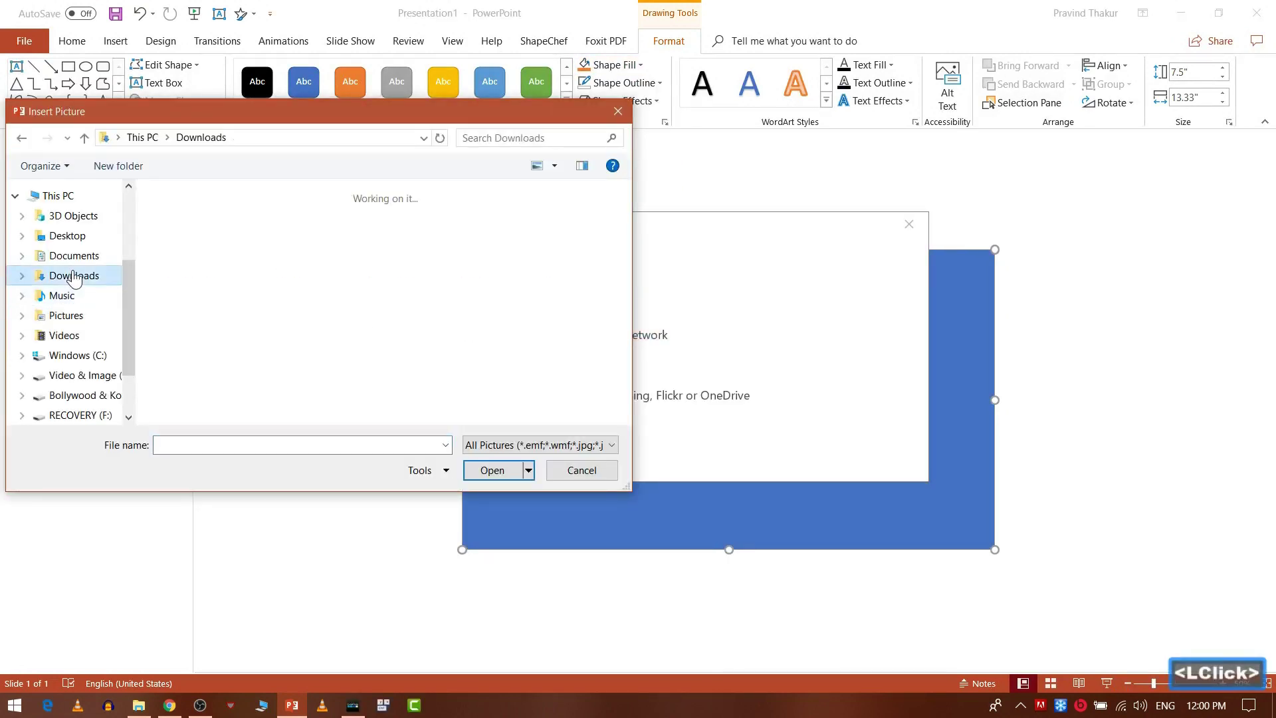
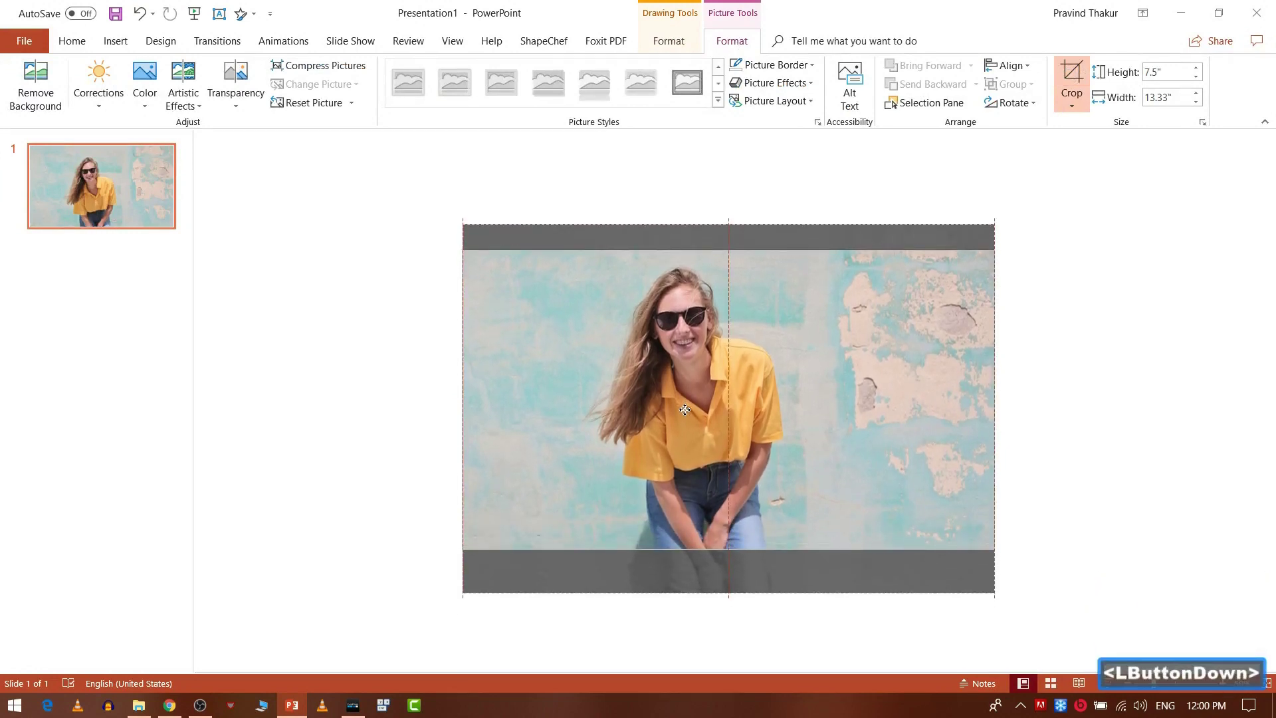
pyautogui.click(379, 476)
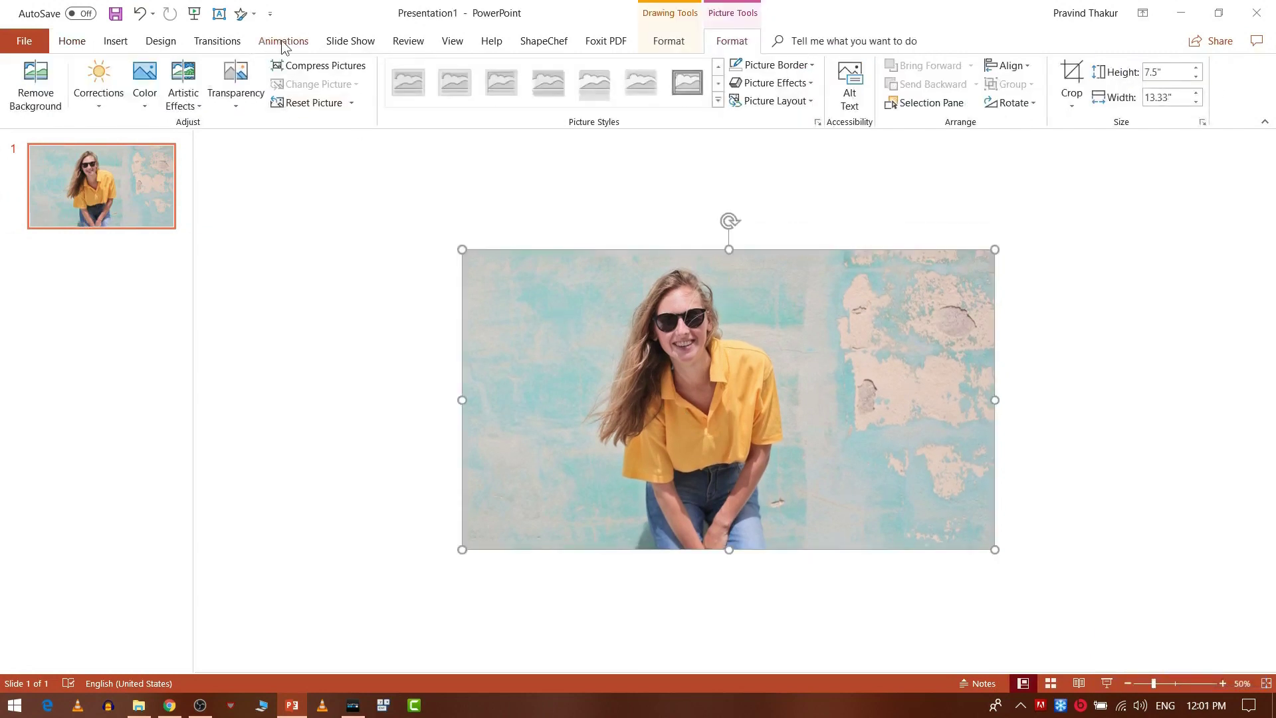
# - Give the photo a Fly In From Top entrance, starting With Previous and ending smoothly
pyautogui.click(286, 48)
pyautogui.click(300, 91)
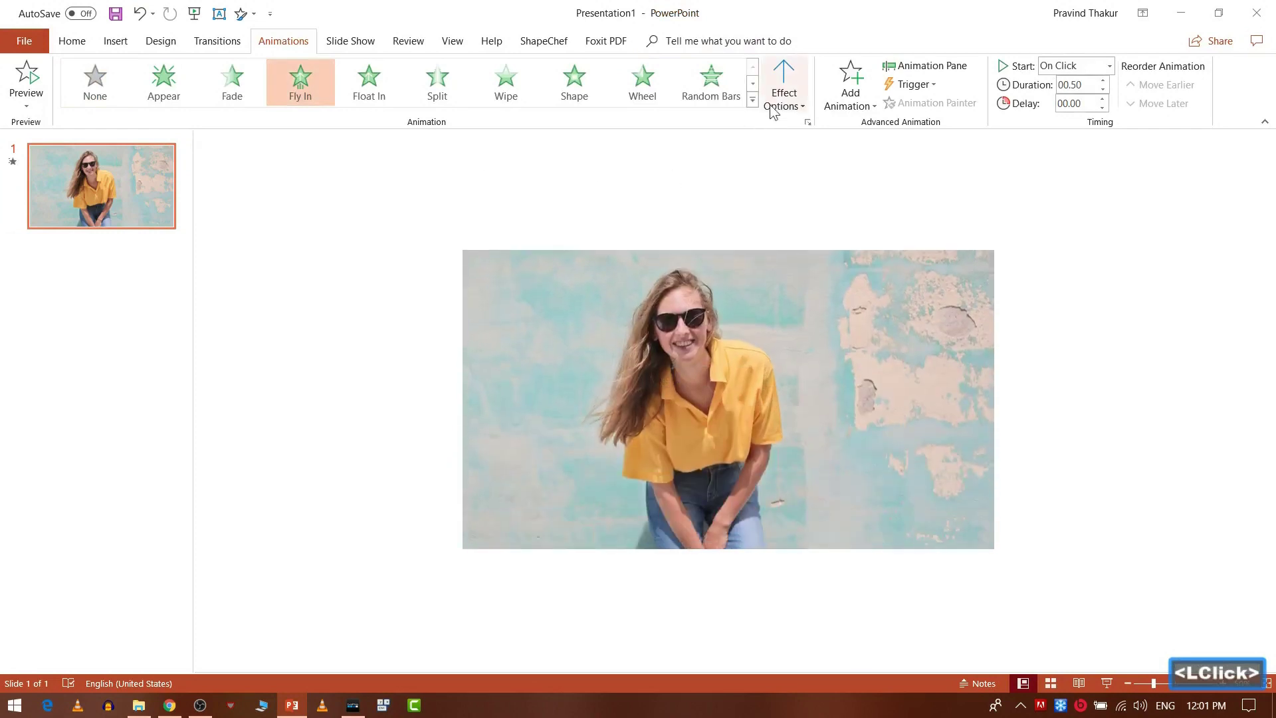
pyautogui.click(793, 95)
pyautogui.click(797, 291)
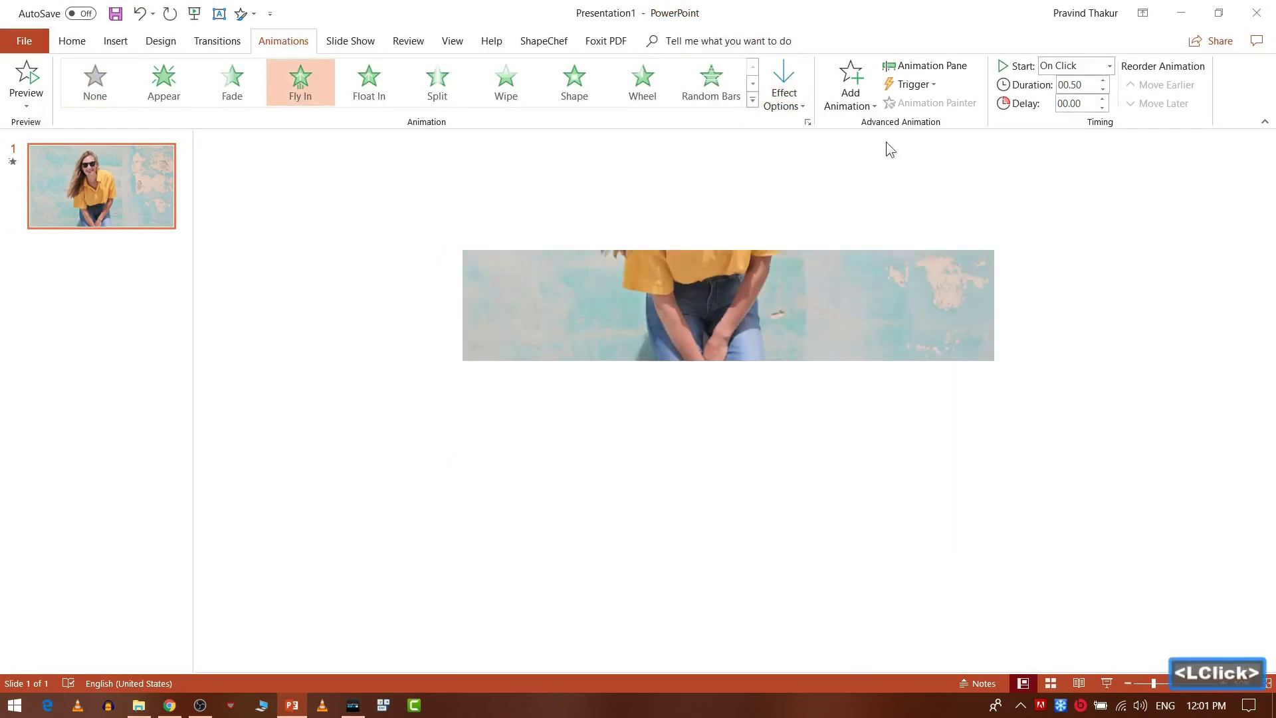
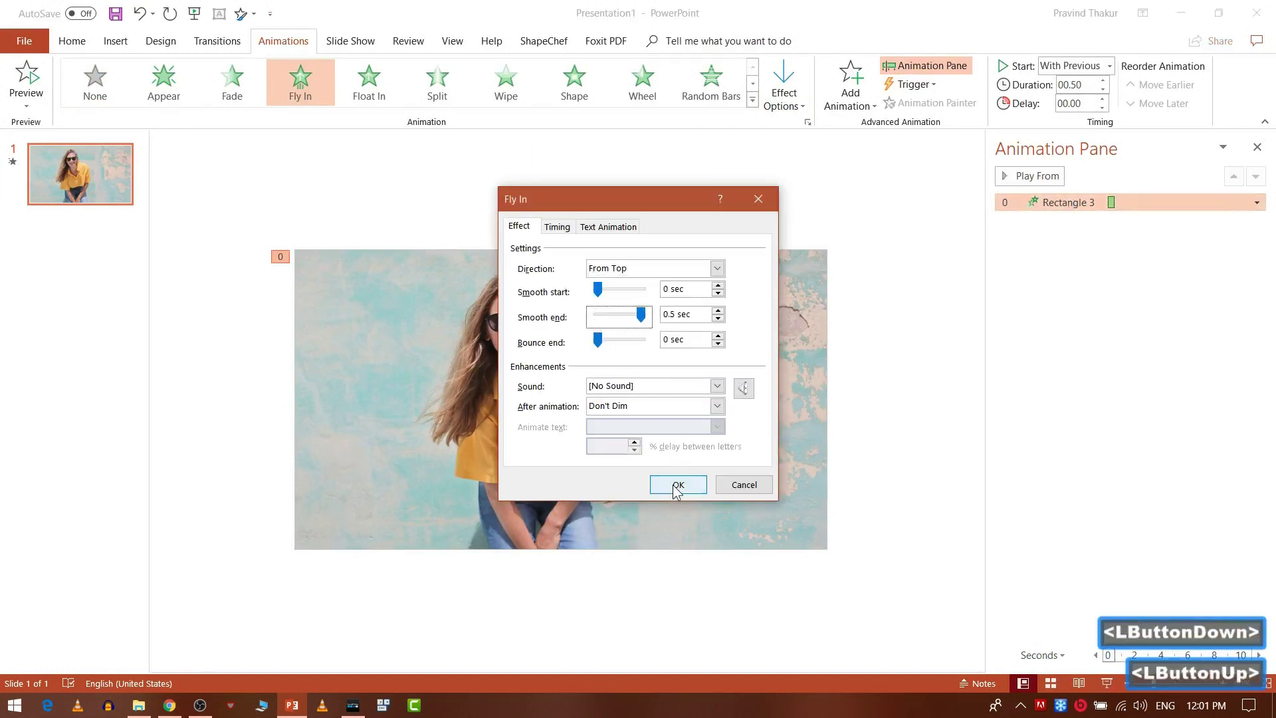
pyautogui.click(680, 493)
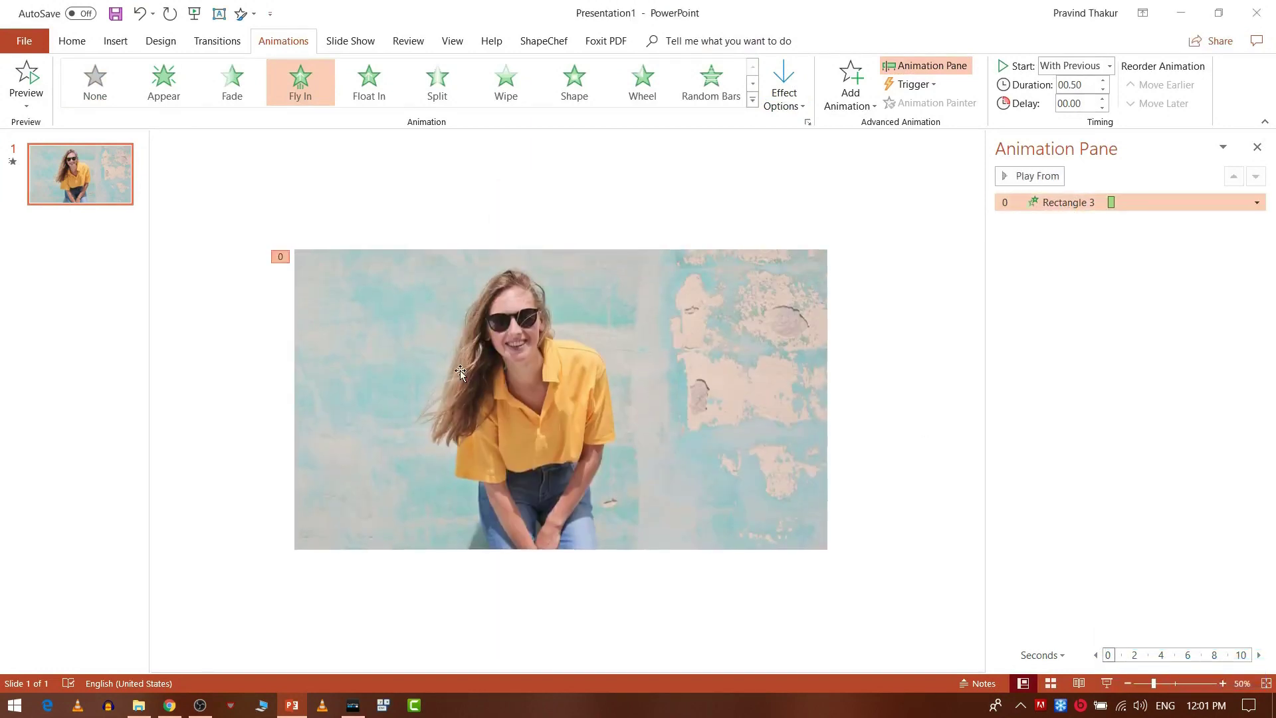
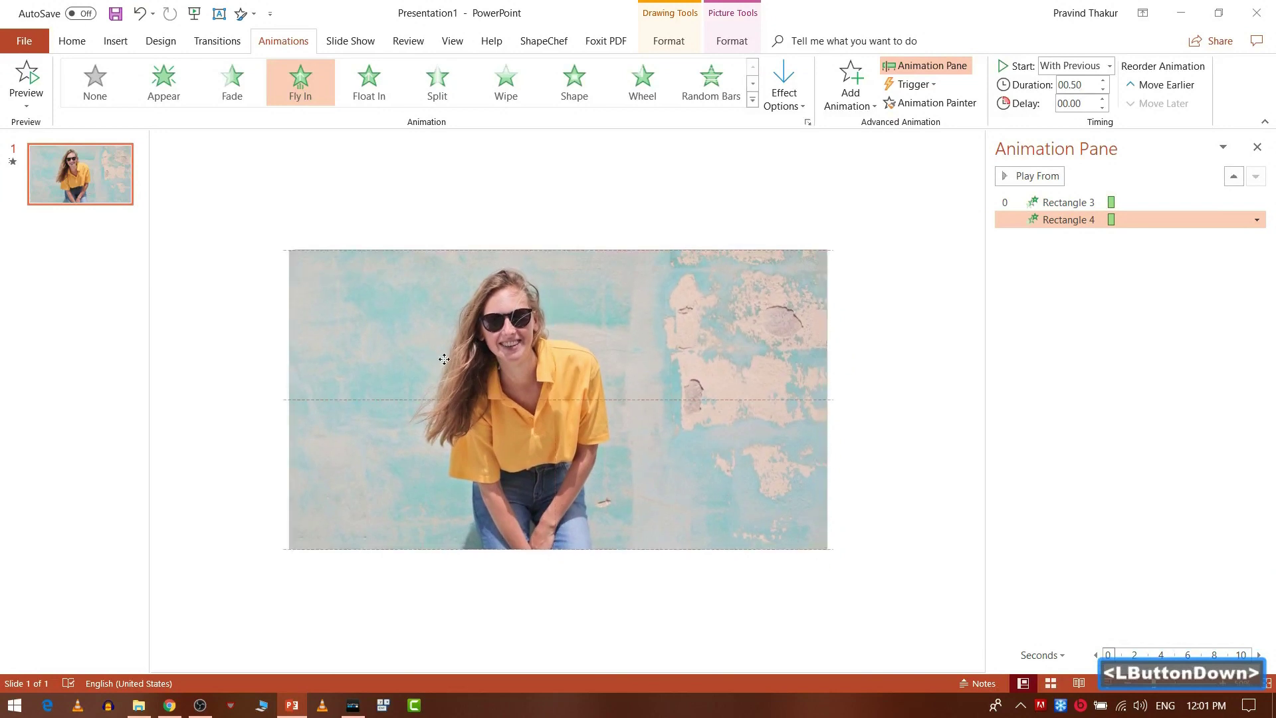
# - Refill the duplicate rectangle with the woman-in-red portrait, crop it to fill, and delay its entrance 0.2 s
pyautogui.click(670, 50)
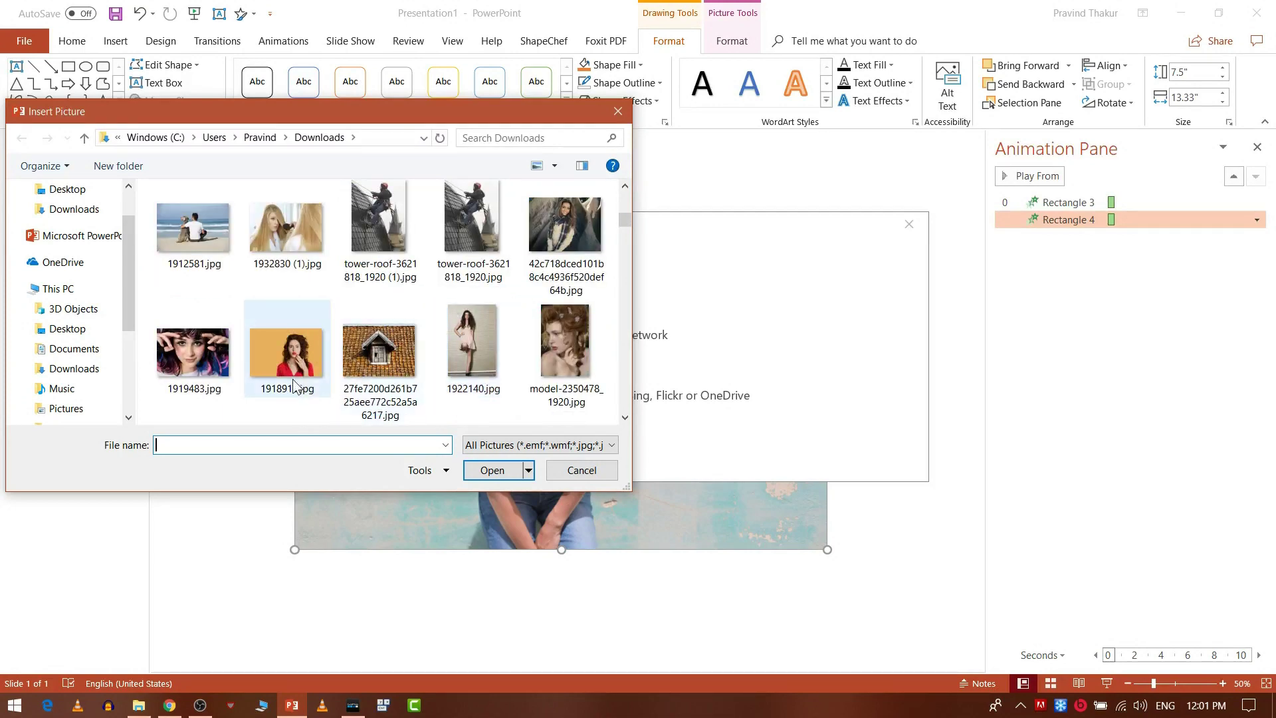
pyautogui.click(300, 387)
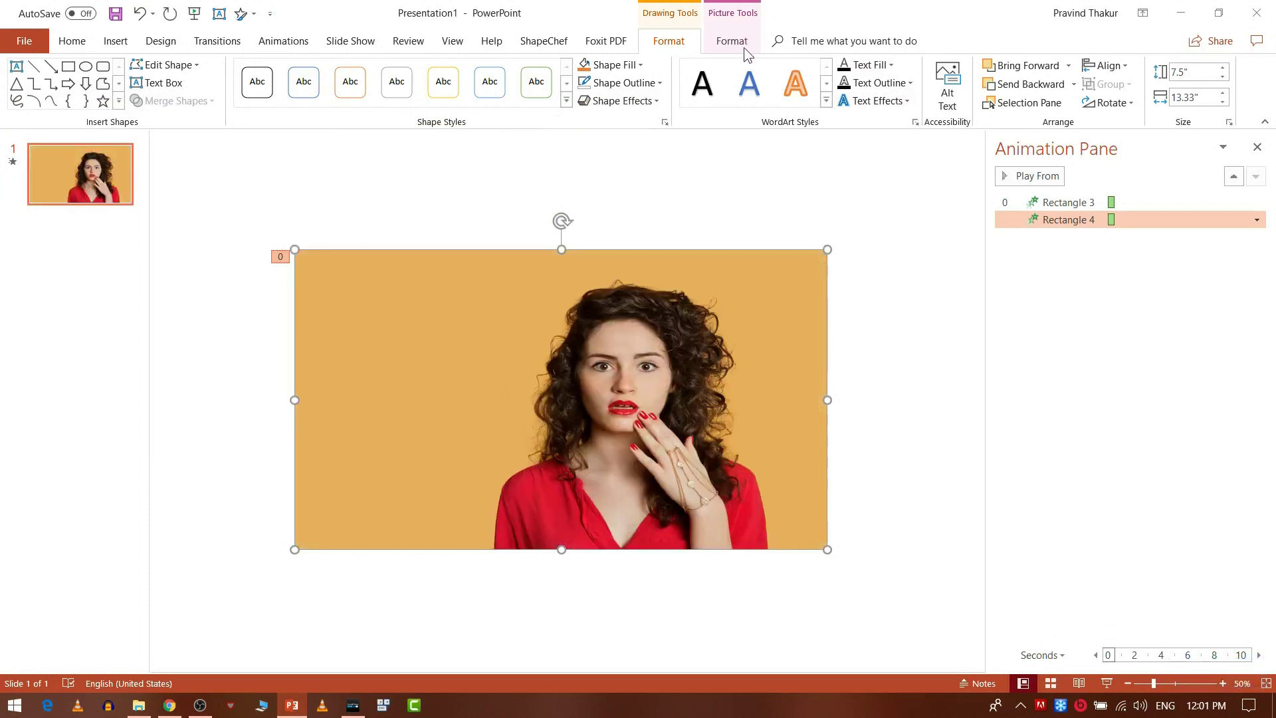
pyautogui.click(750, 57)
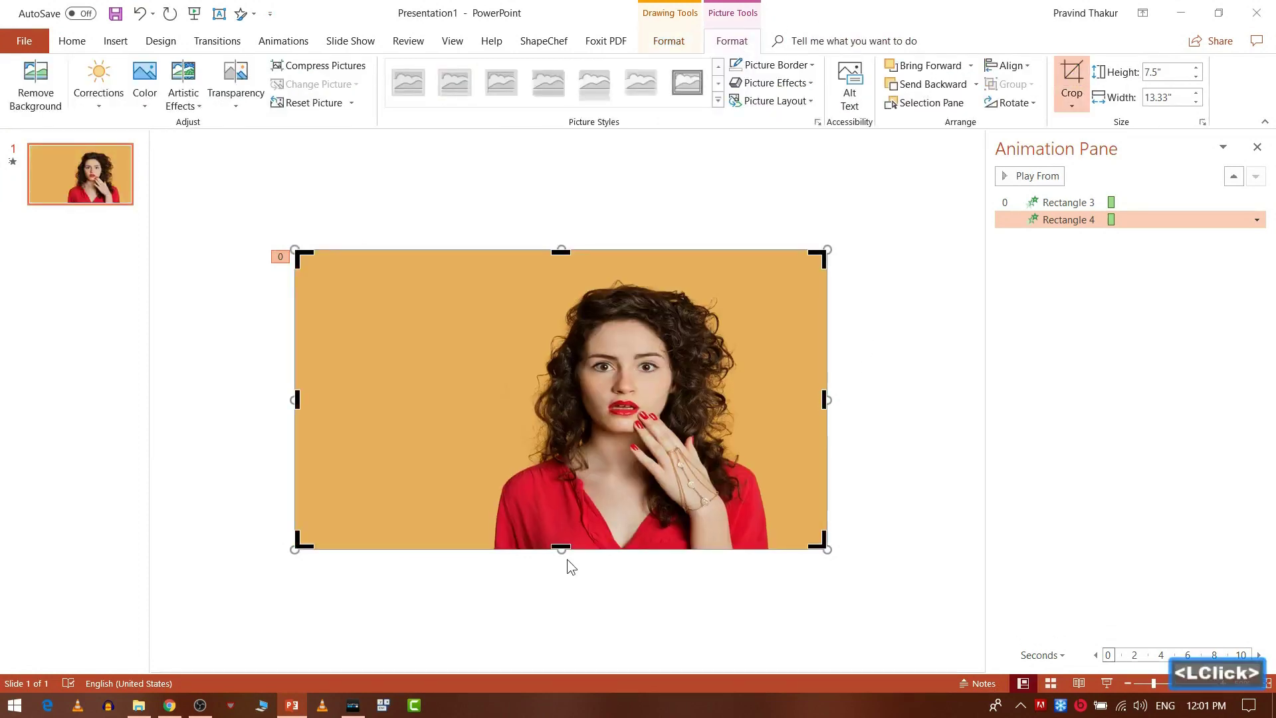
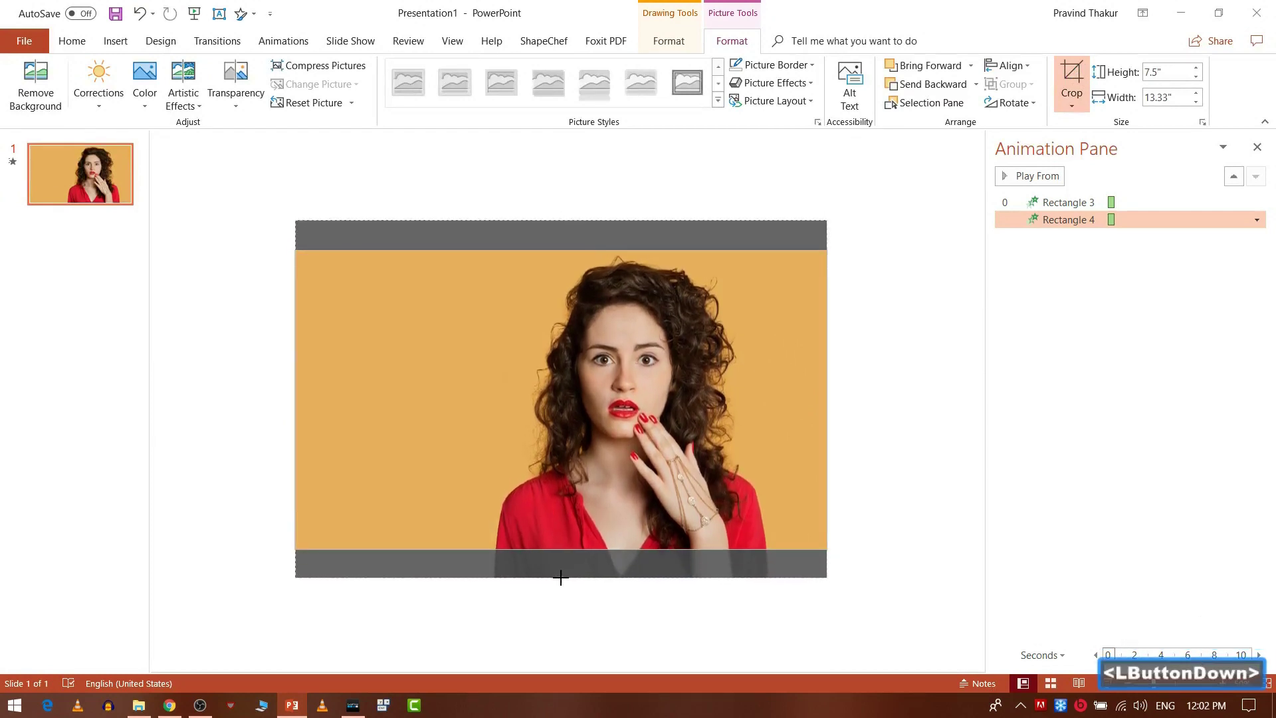
pyautogui.click(956, 423)
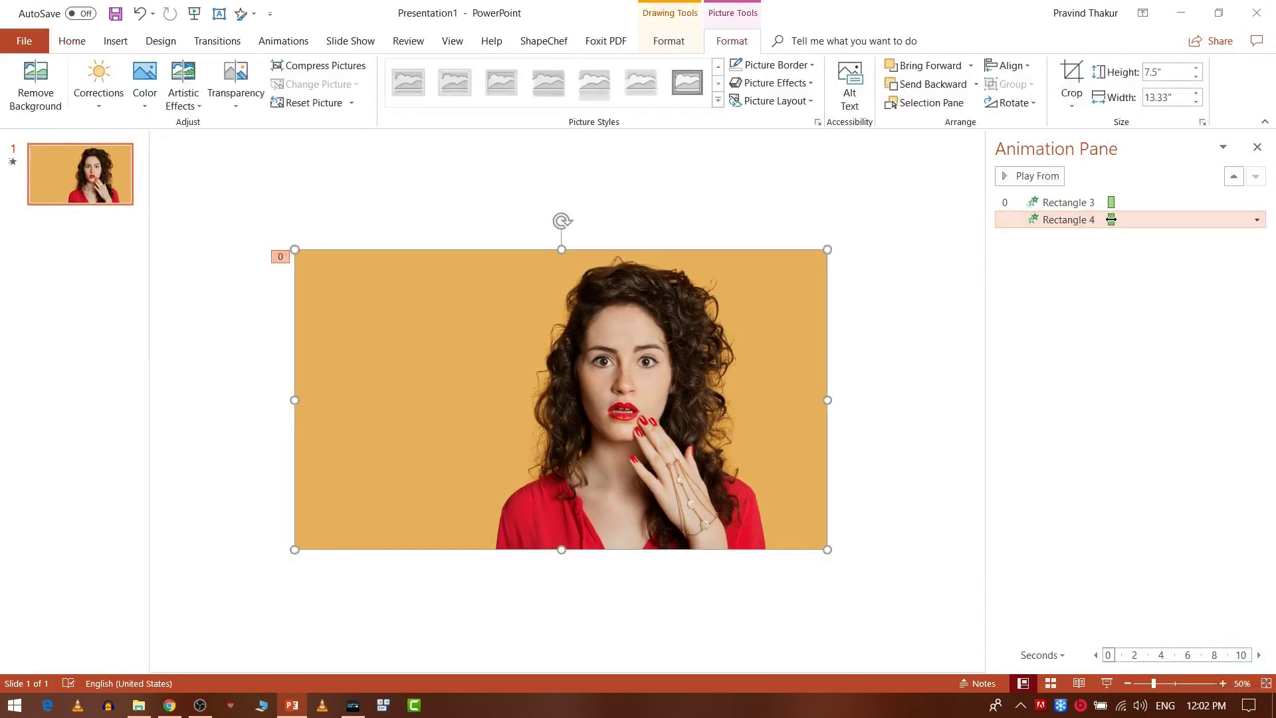
pyautogui.click(1112, 229)
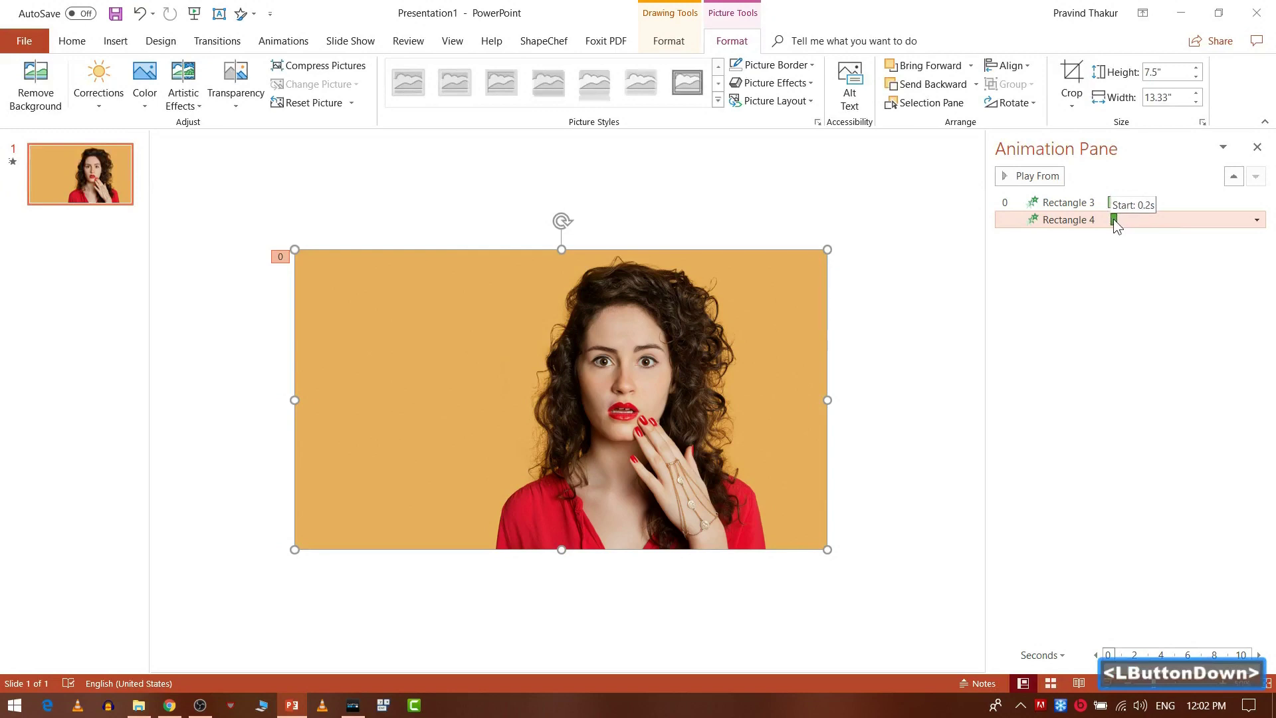
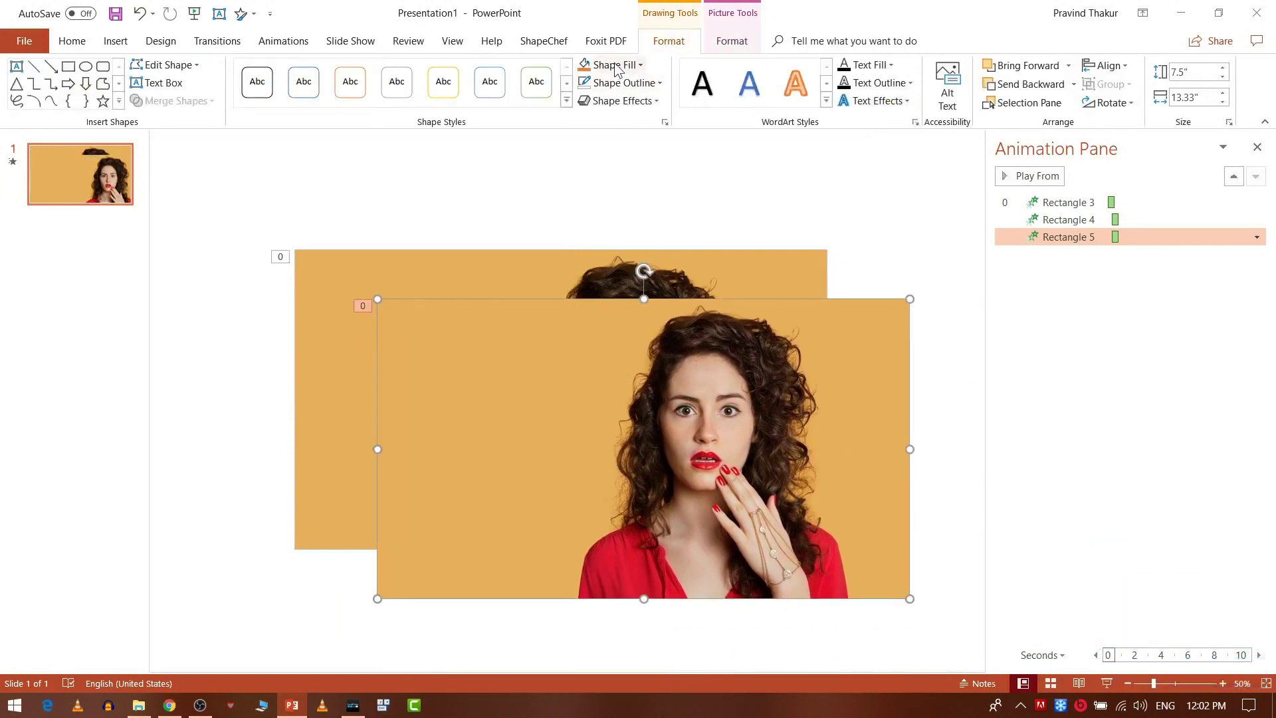
# - Fill the third copy with the photo of the woman in a pink dress and crop it
pyautogui.click(619, 71)
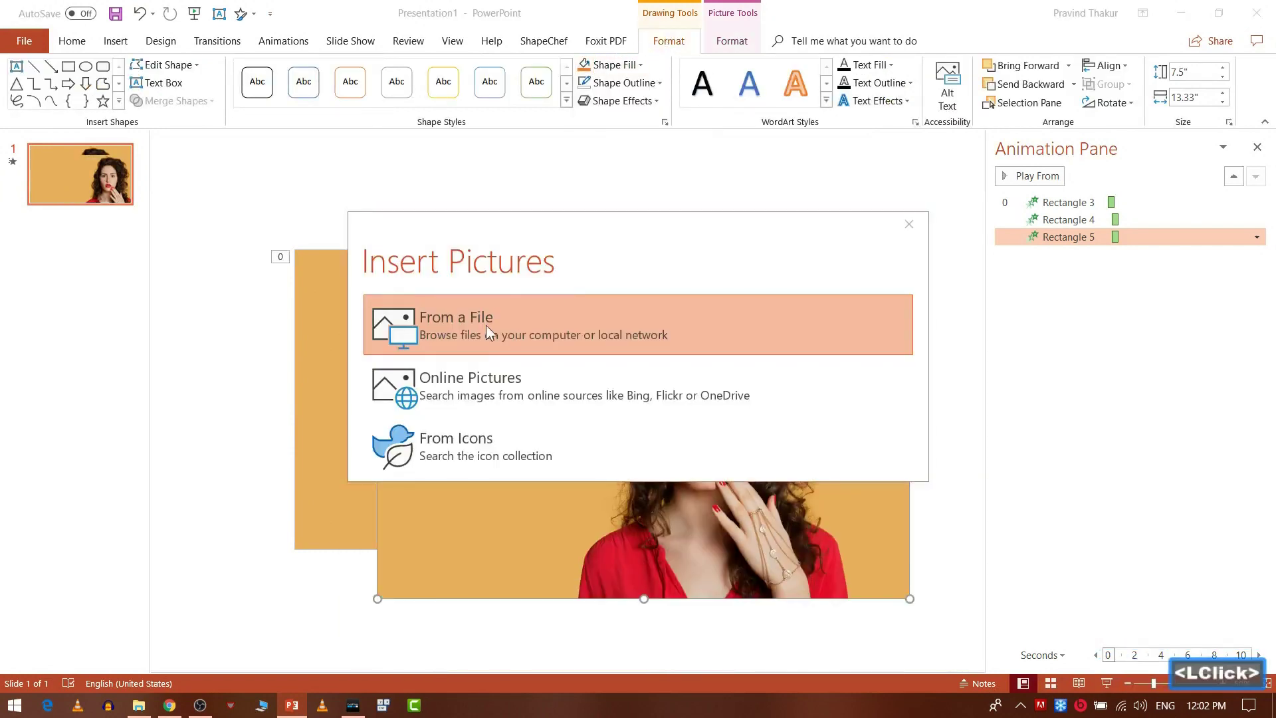
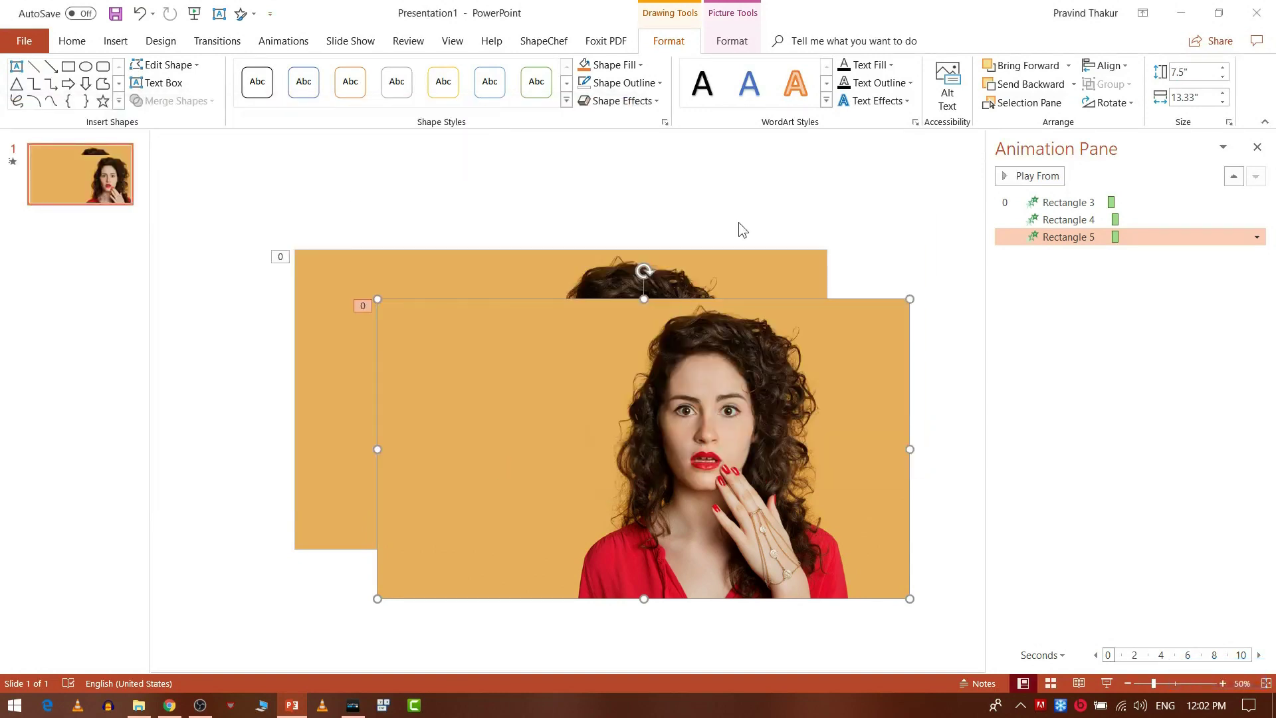
pyautogui.click(729, 48)
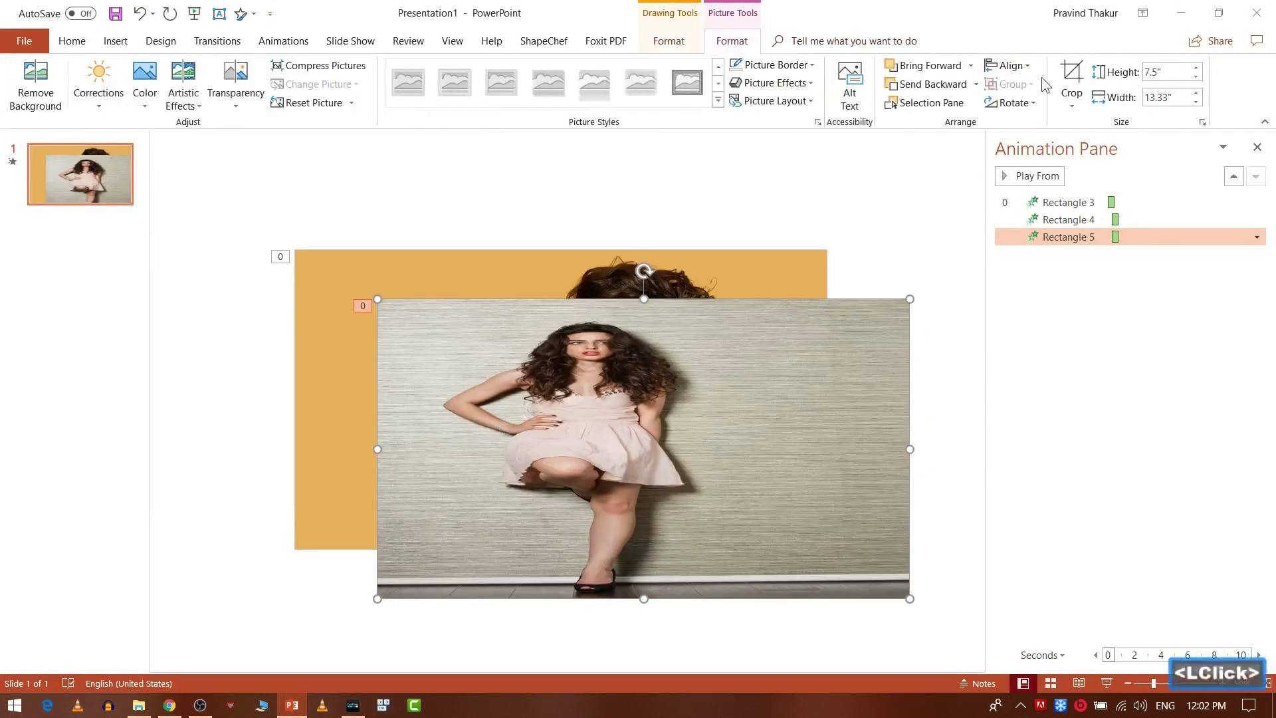
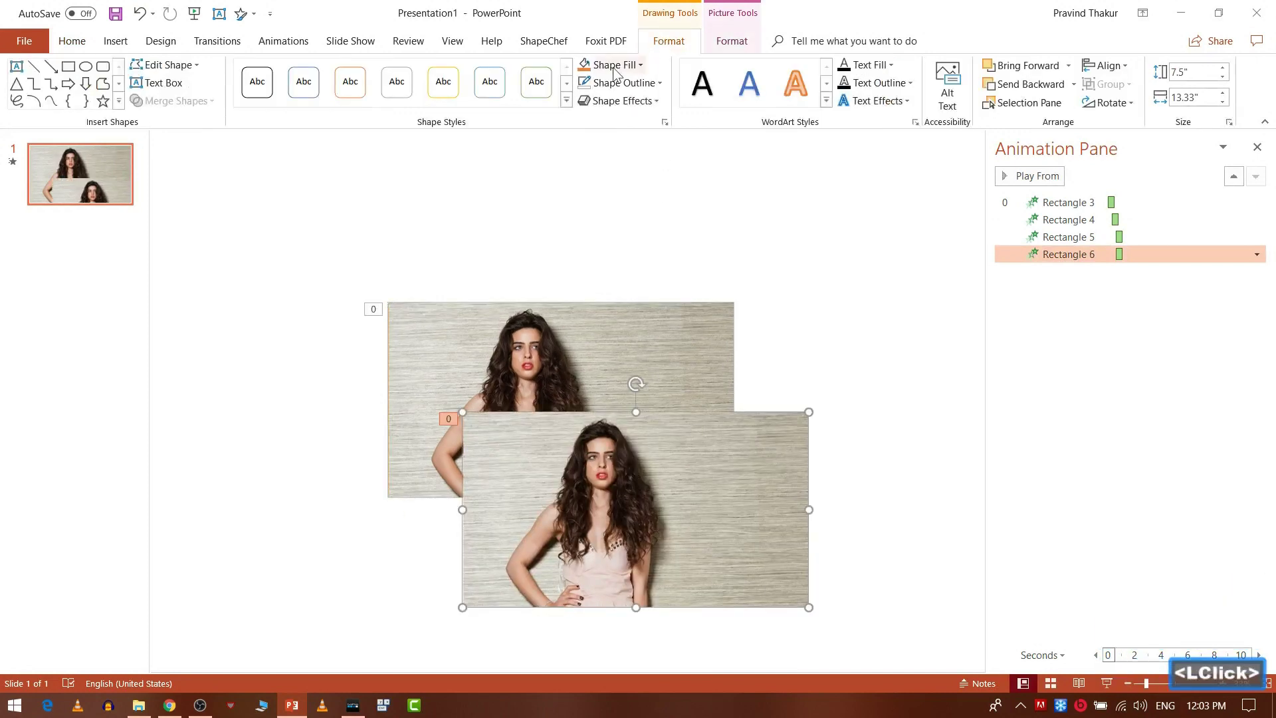
# - Fill Rectangle 6 with the woman-driving photo, crop it, and shift its entrance to start at 0.9 s
pyautogui.click(624, 276)
pyautogui.click(447, 336)
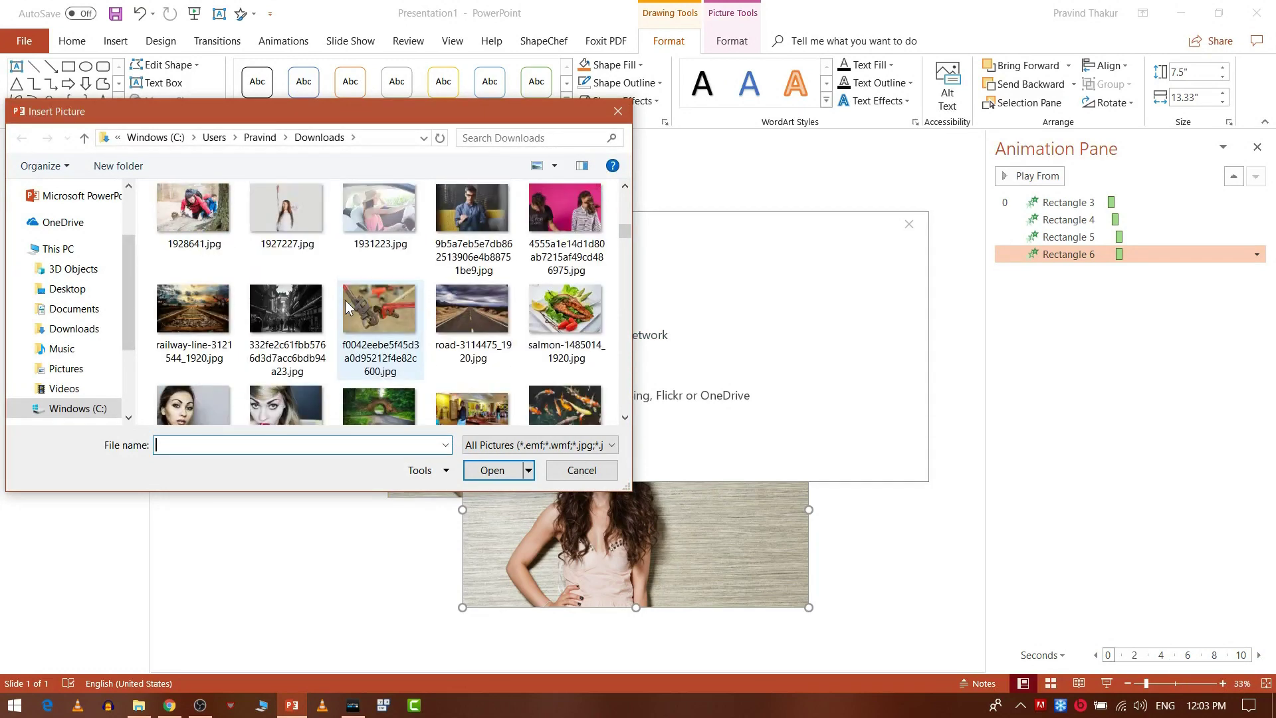
pyautogui.click(375, 249)
pyautogui.click(490, 475)
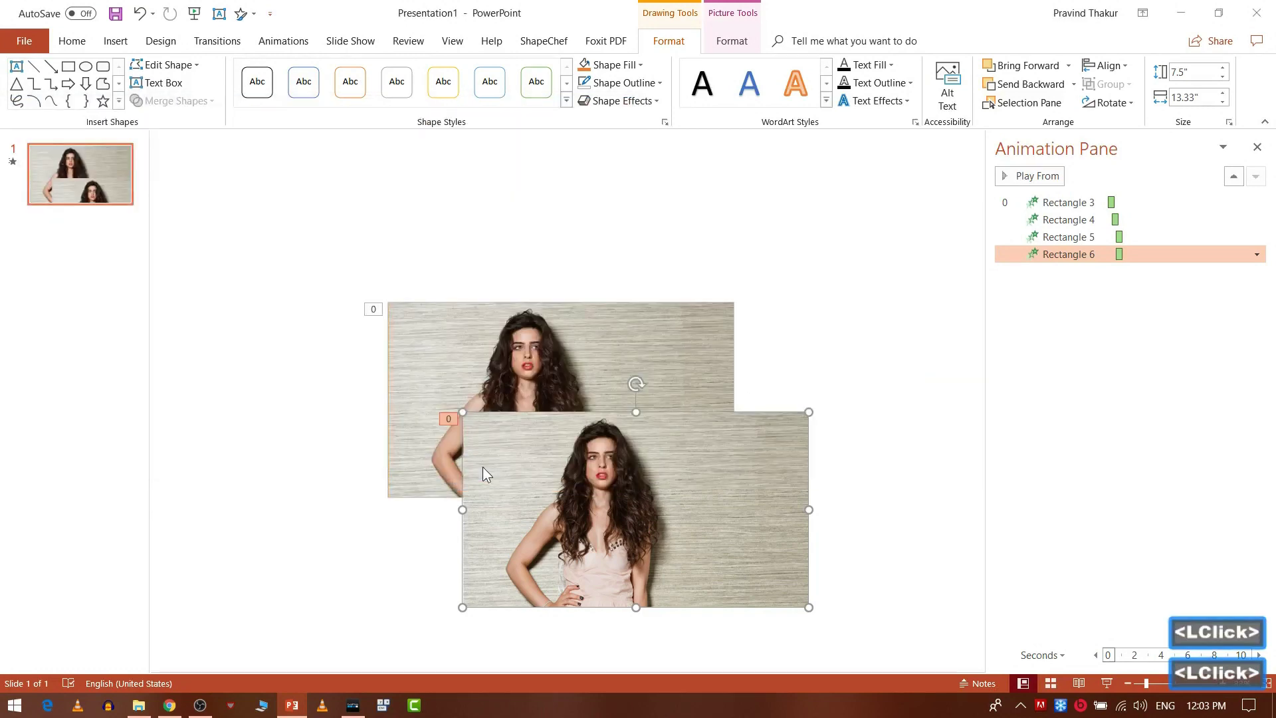
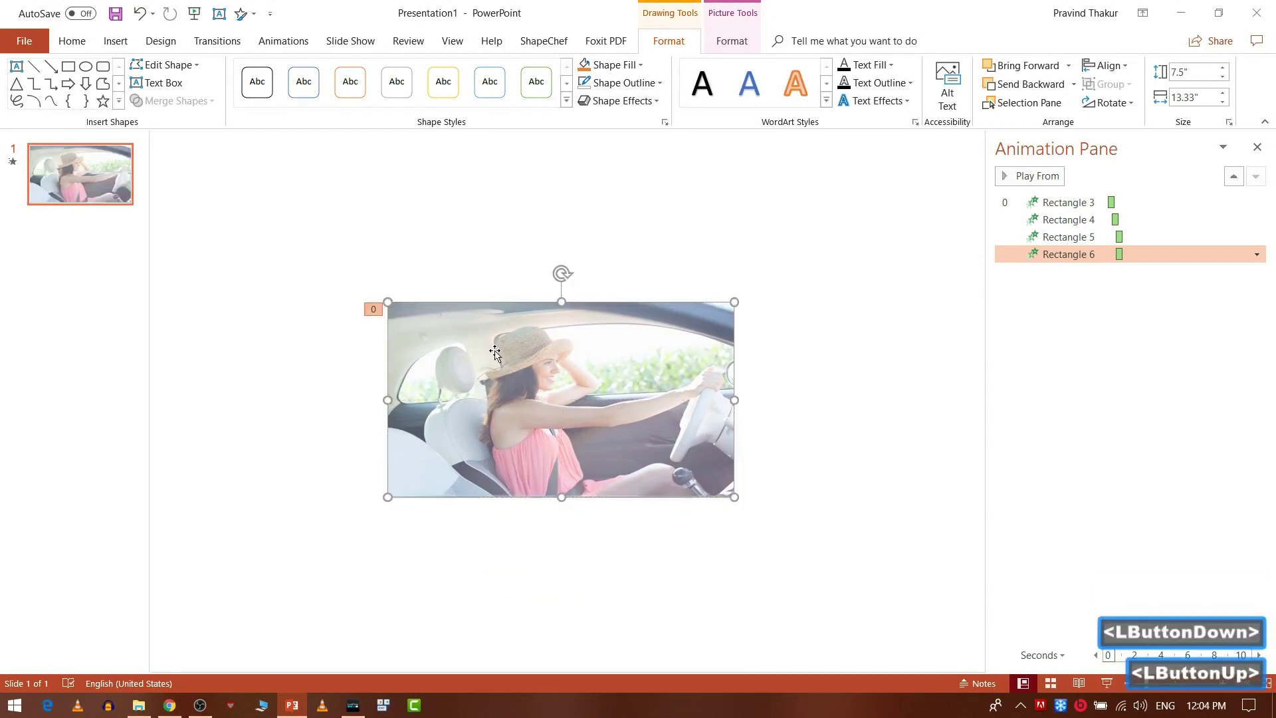
pyautogui.click(748, 53)
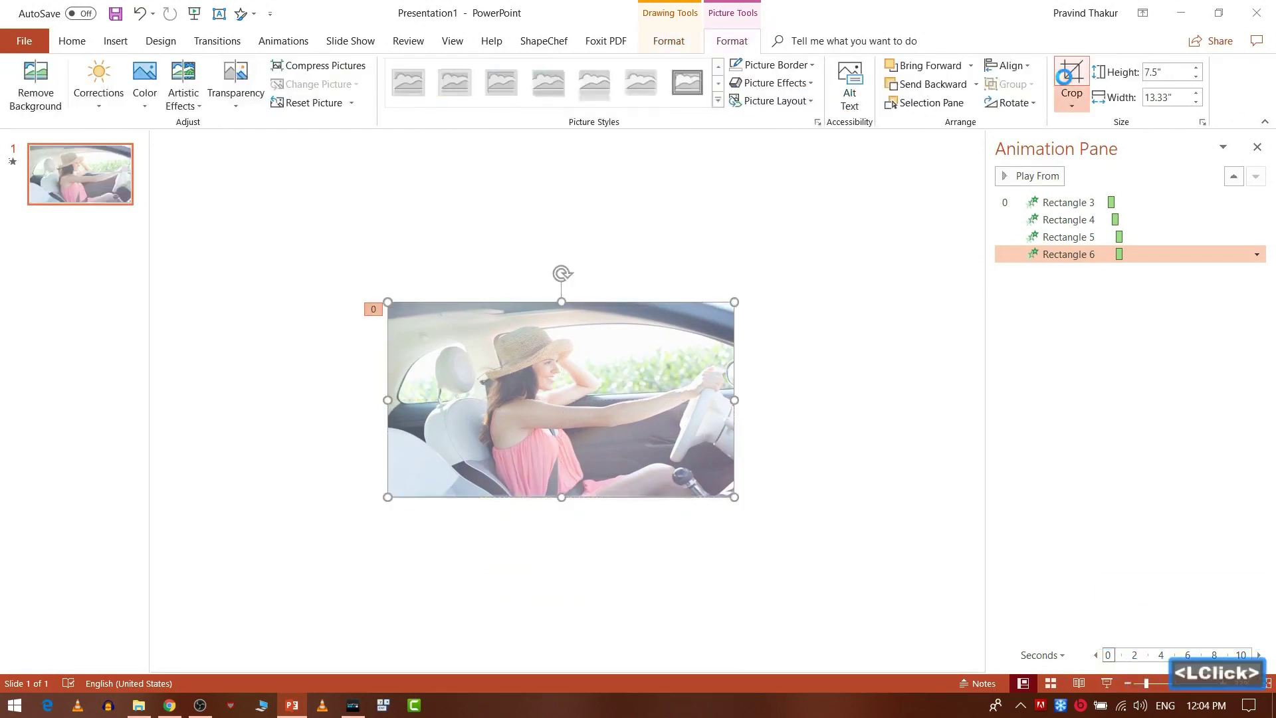
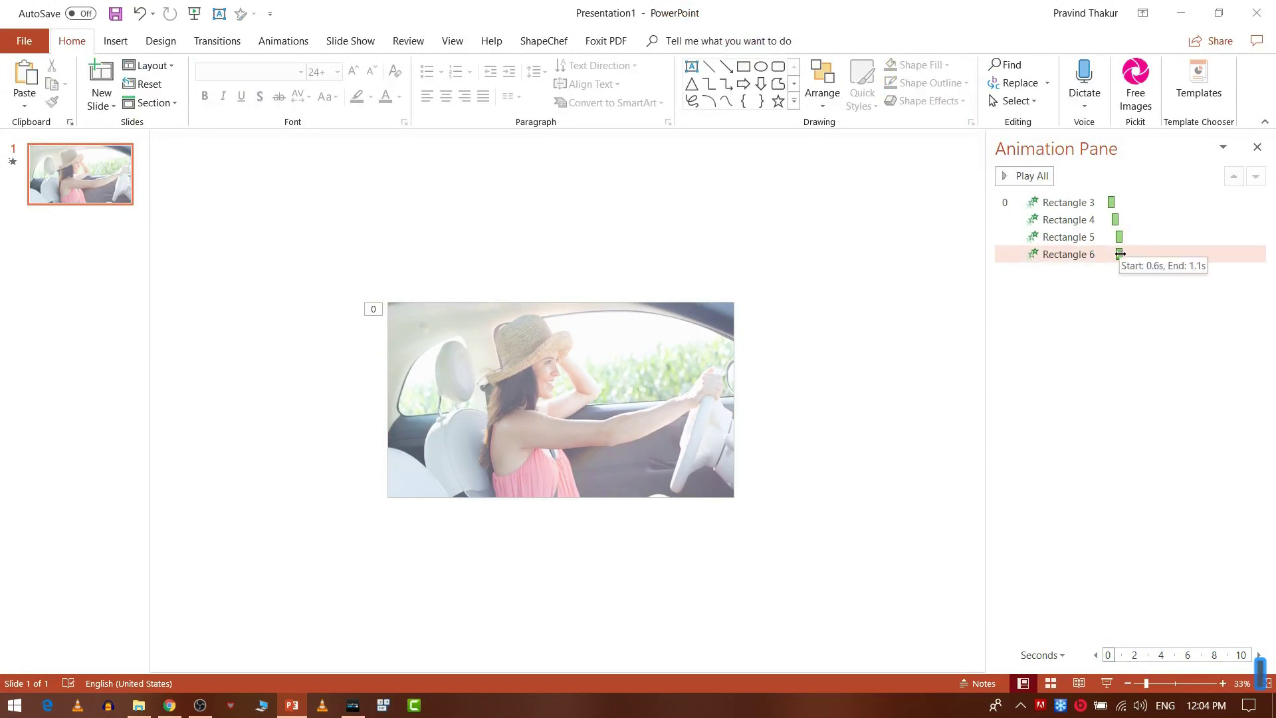
pyautogui.click(1124, 262)
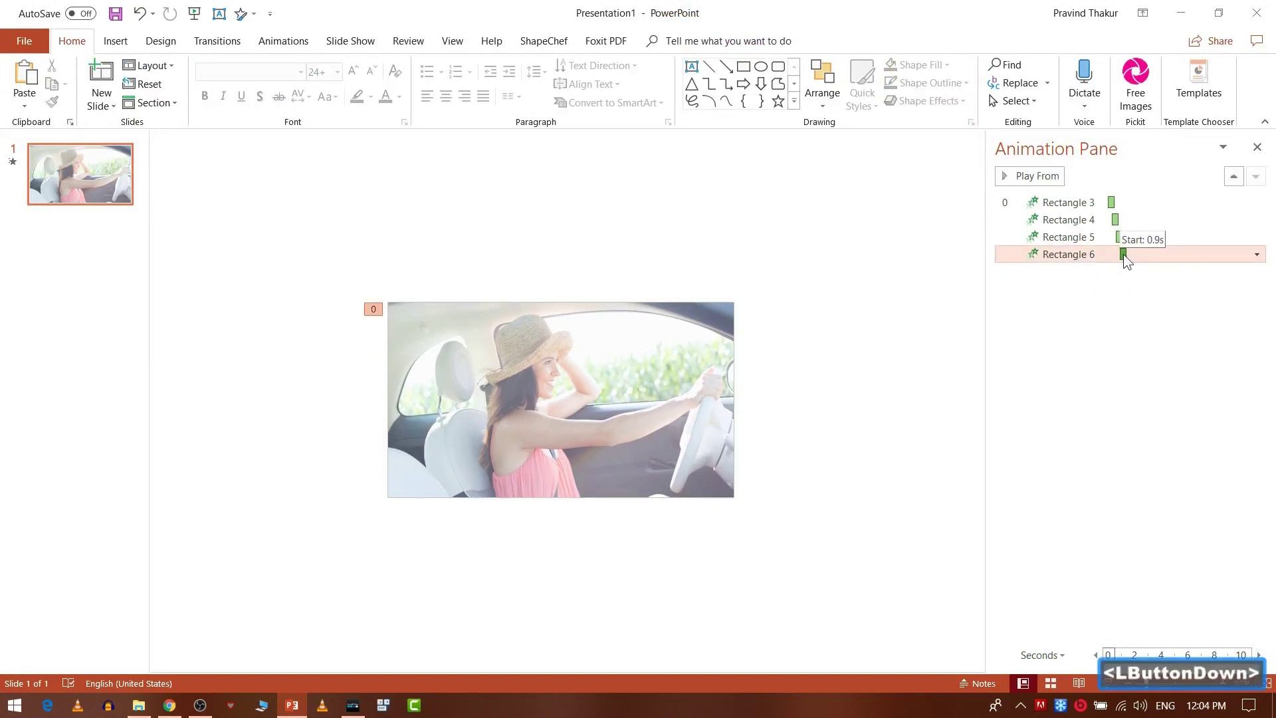
pyautogui.click(1069, 350)
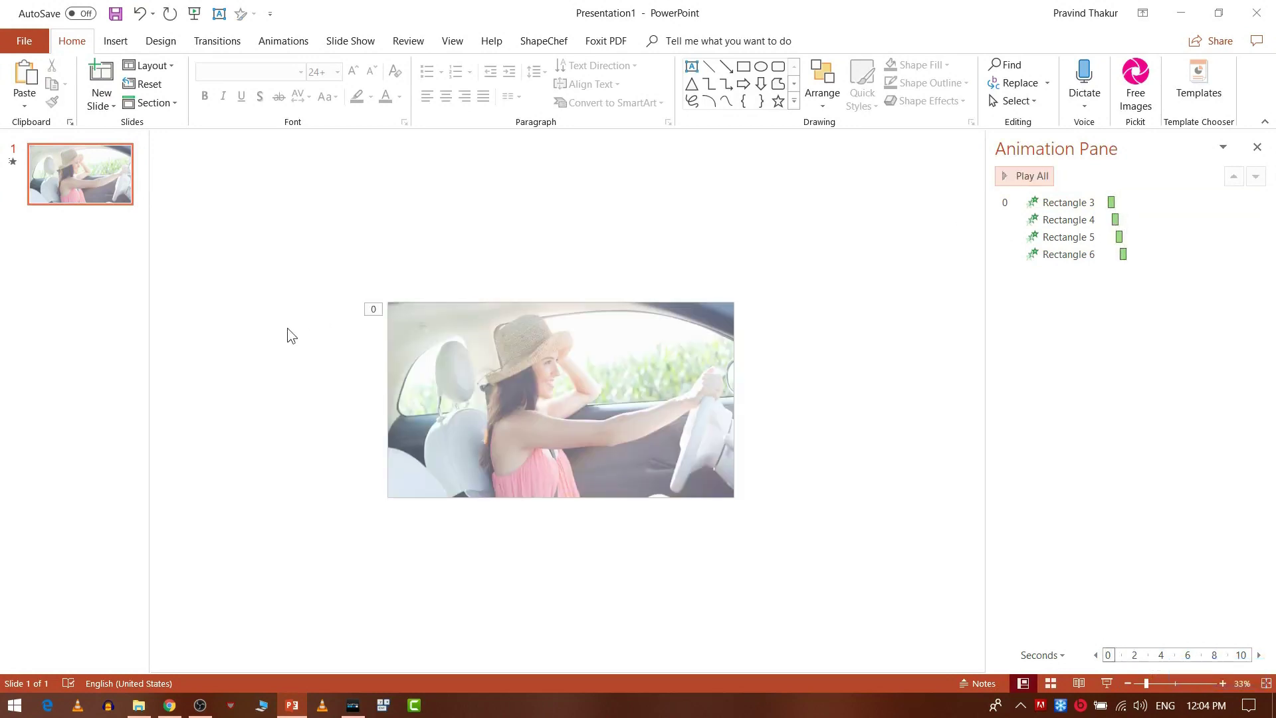
# - Draw three stacked white rectangles over the car photo: top block, thin middle band, bottom block
pyautogui.click(288, 337)
pyautogui.click(124, 52)
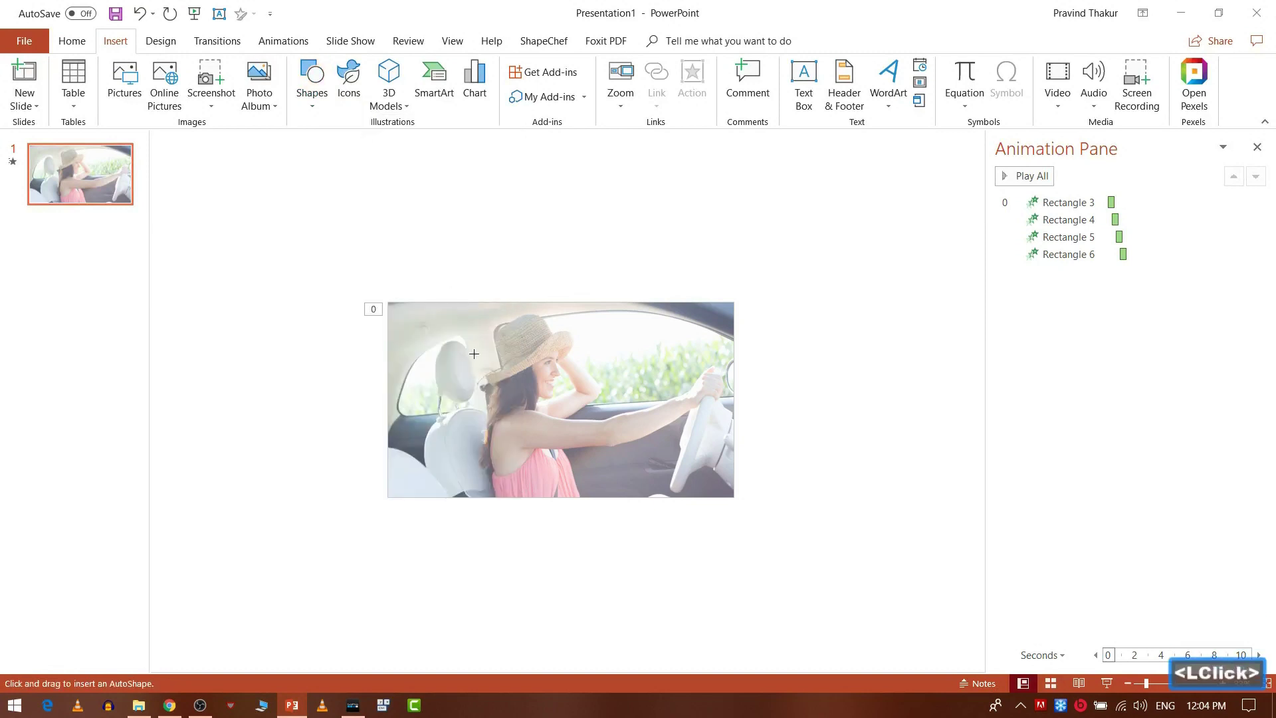
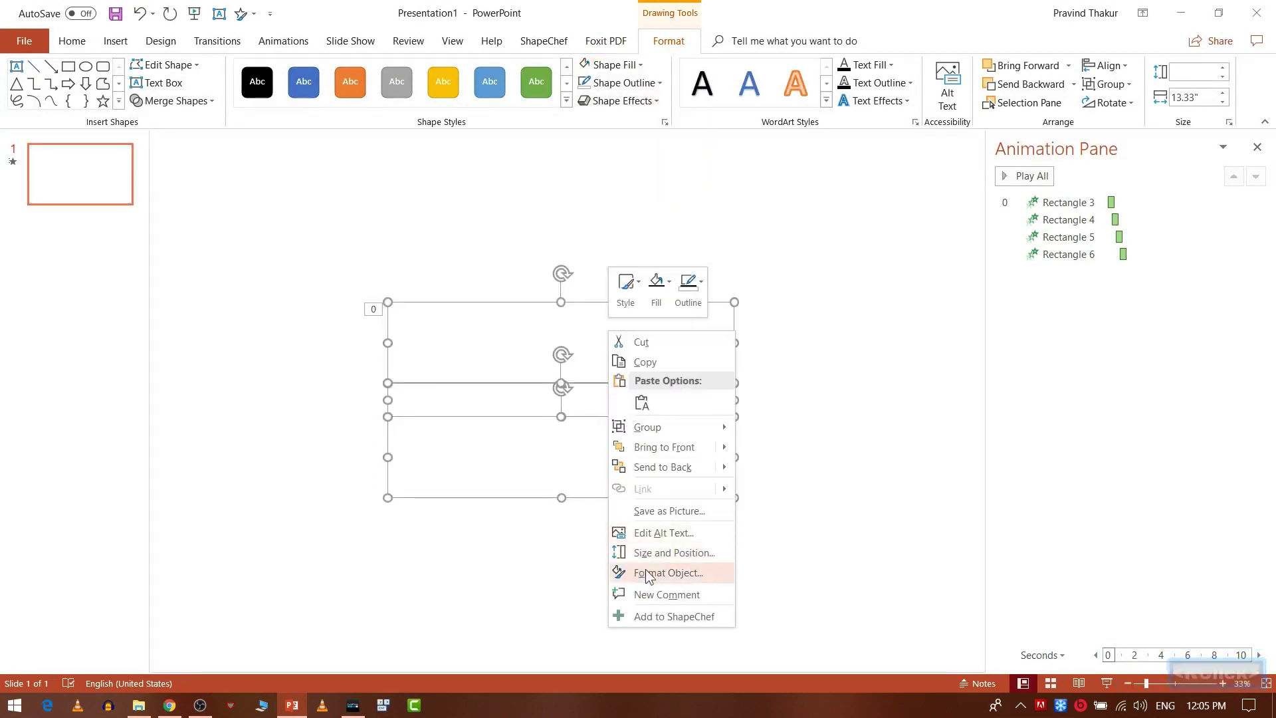
# - Set the white rectangles' fill transparency to 50% so the car photo shows through
pyautogui.click(655, 583)
pyautogui.click(773, 243)
pyautogui.click(957, 384)
pyautogui.click(952, 383)
pyautogui.click(854, 413)
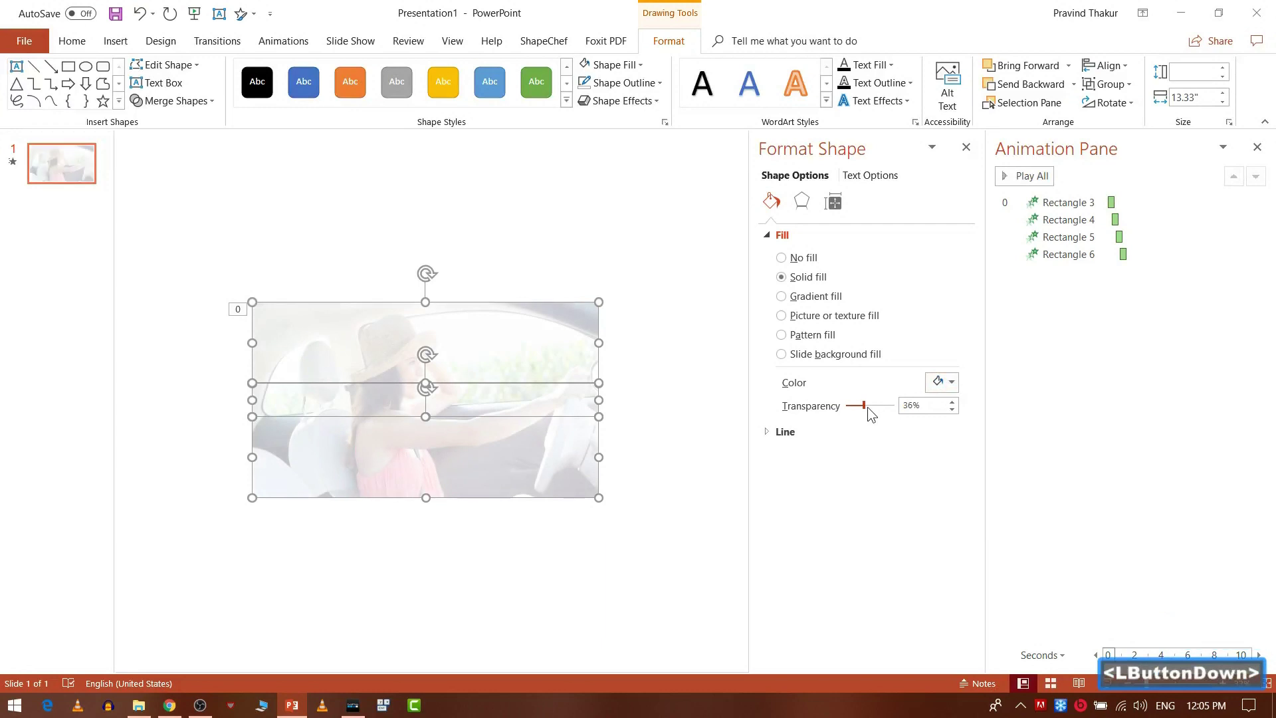
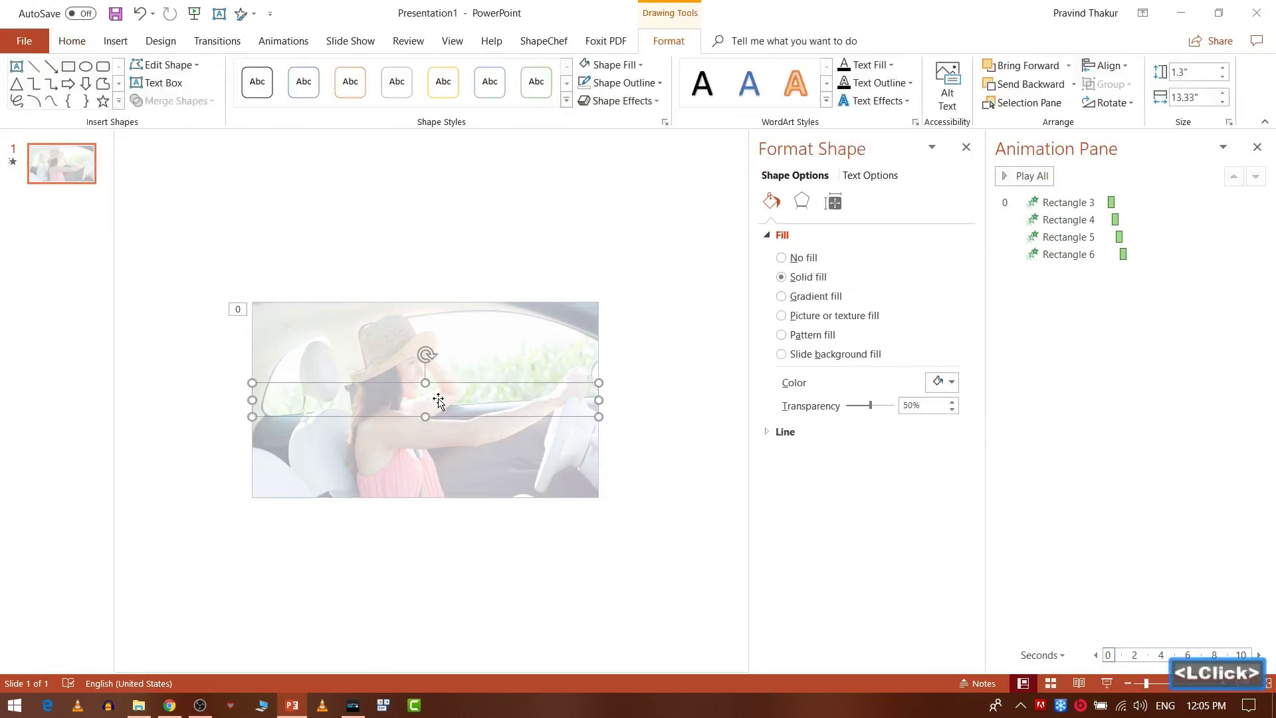
# - Select the top band and give it a Fly In entrance
pyautogui.press('Down')
pyautogui.click(378, 551)
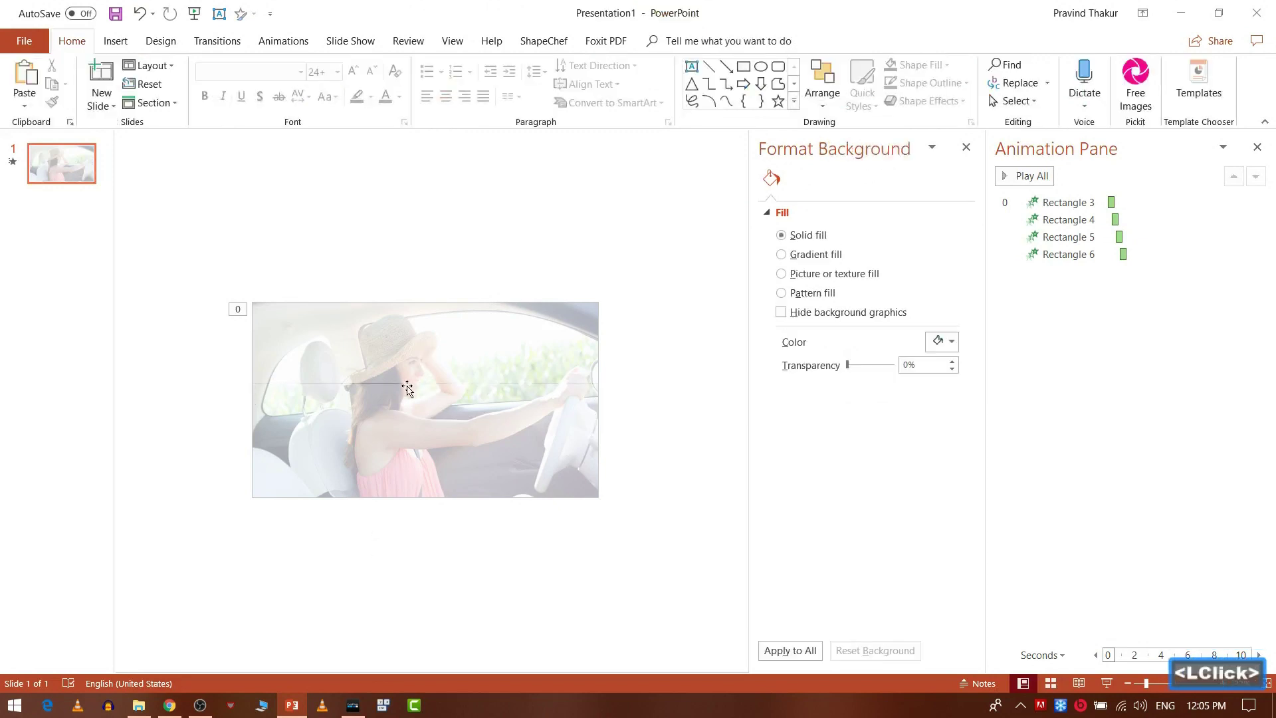
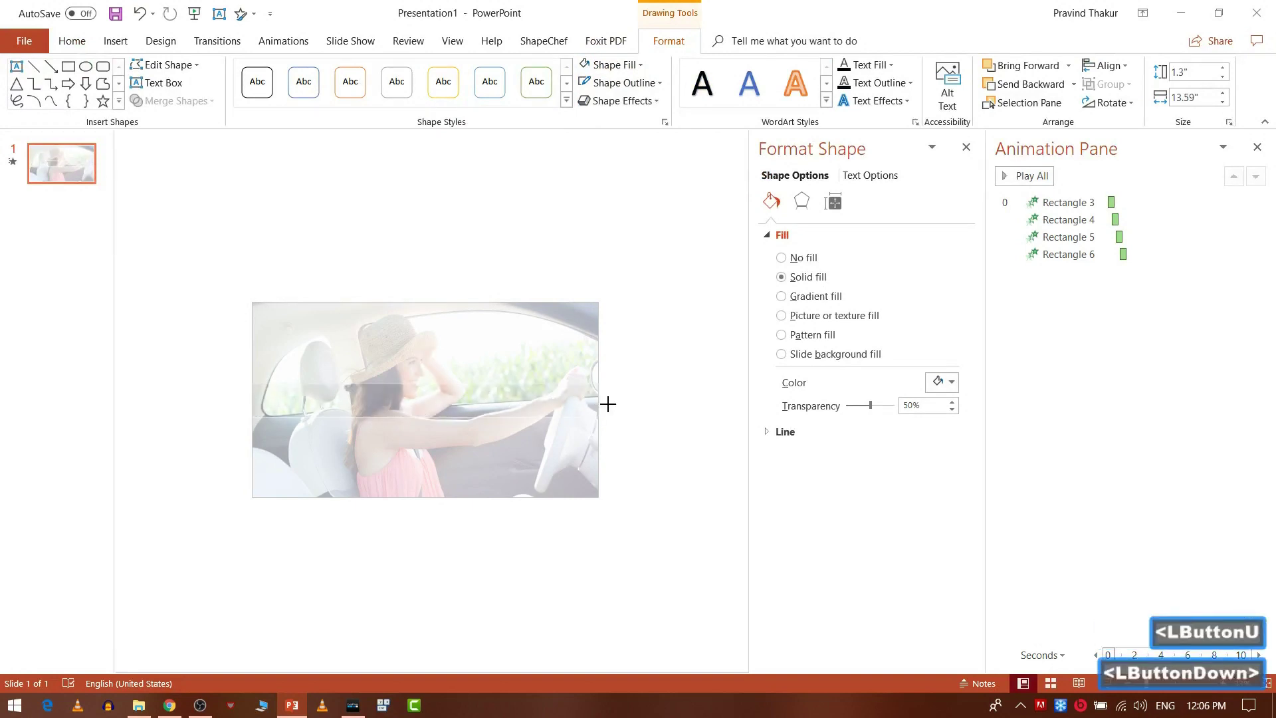
pyautogui.click(384, 561)
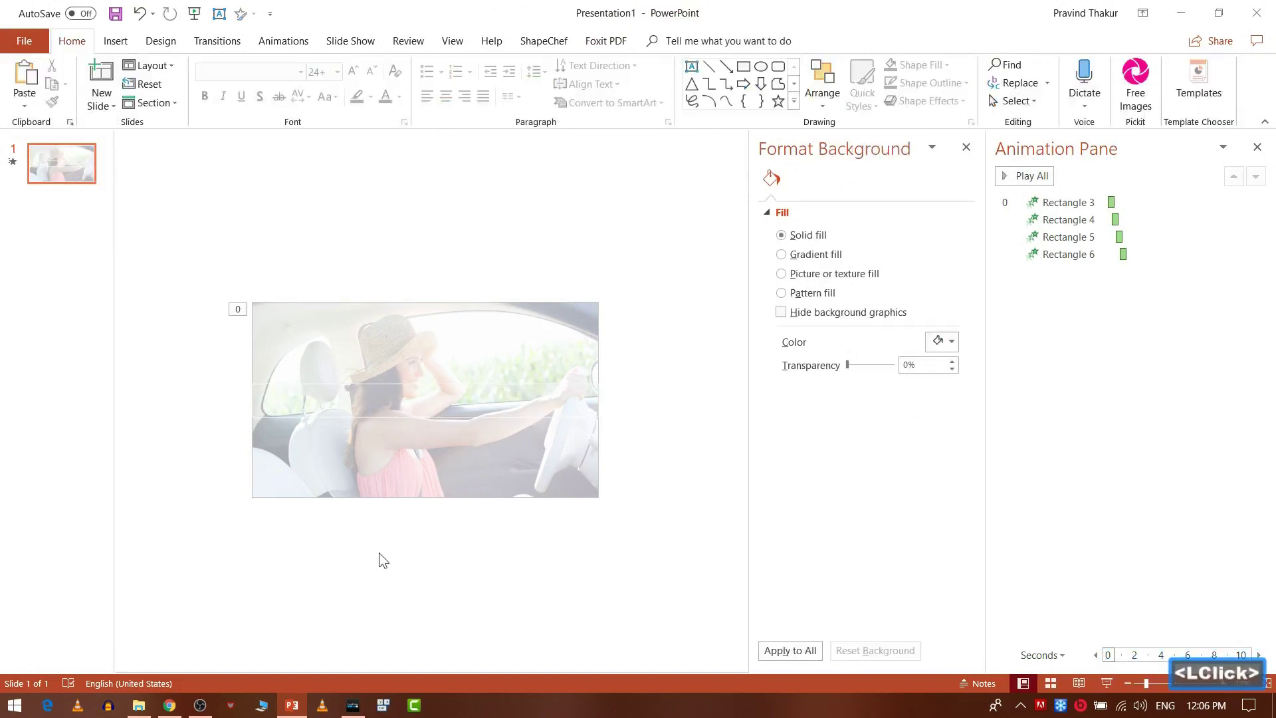
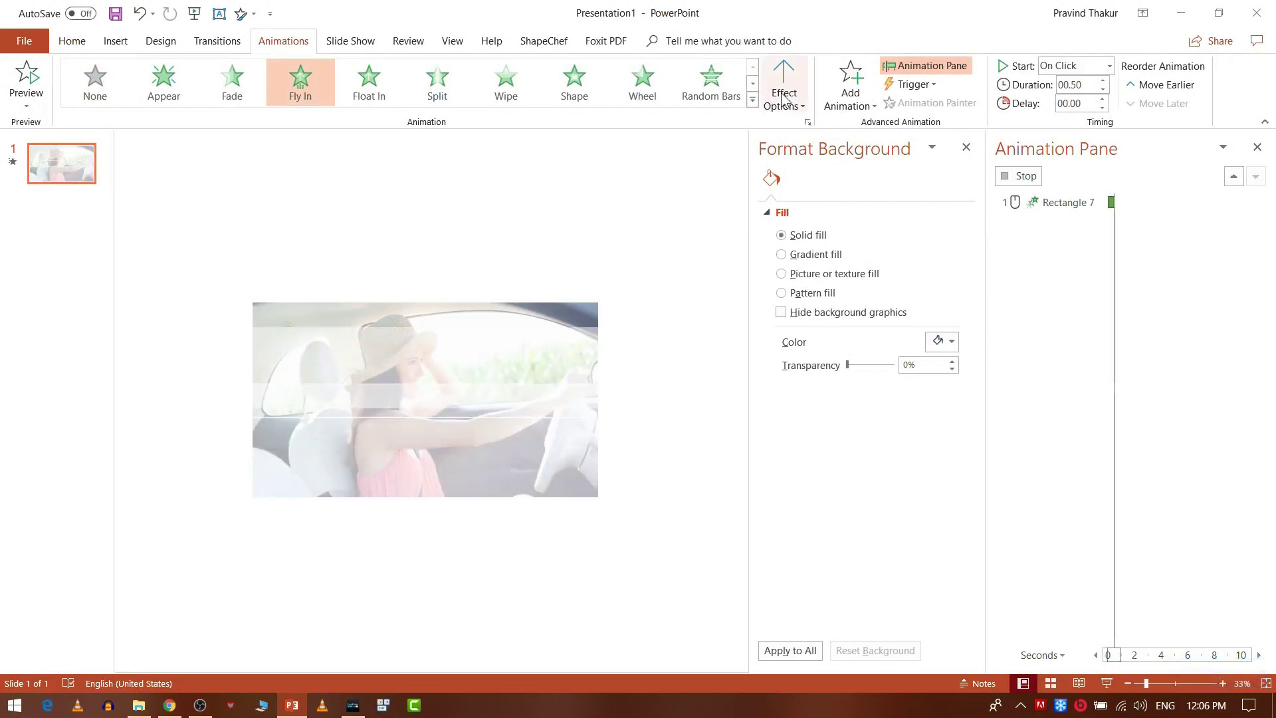
# - Give the bottom band a Fly In From Right entrance as the second on-click animation
pyautogui.click(784, 101)
pyautogui.click(806, 231)
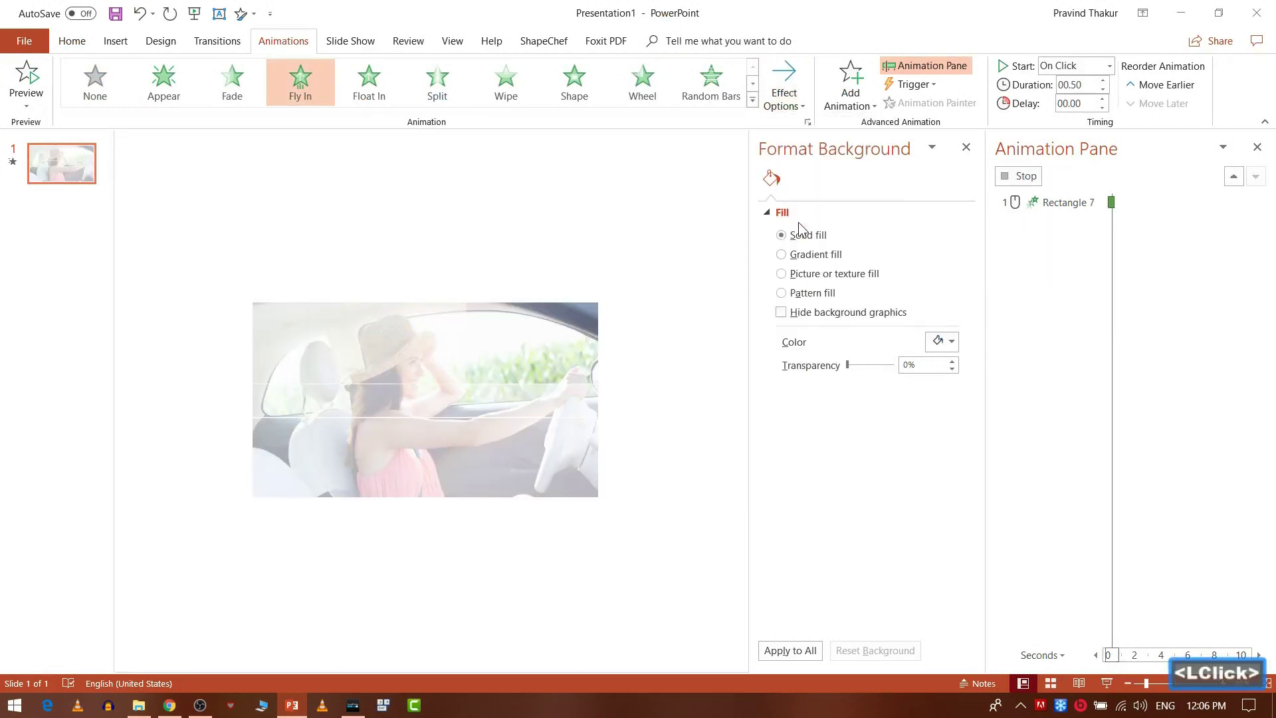
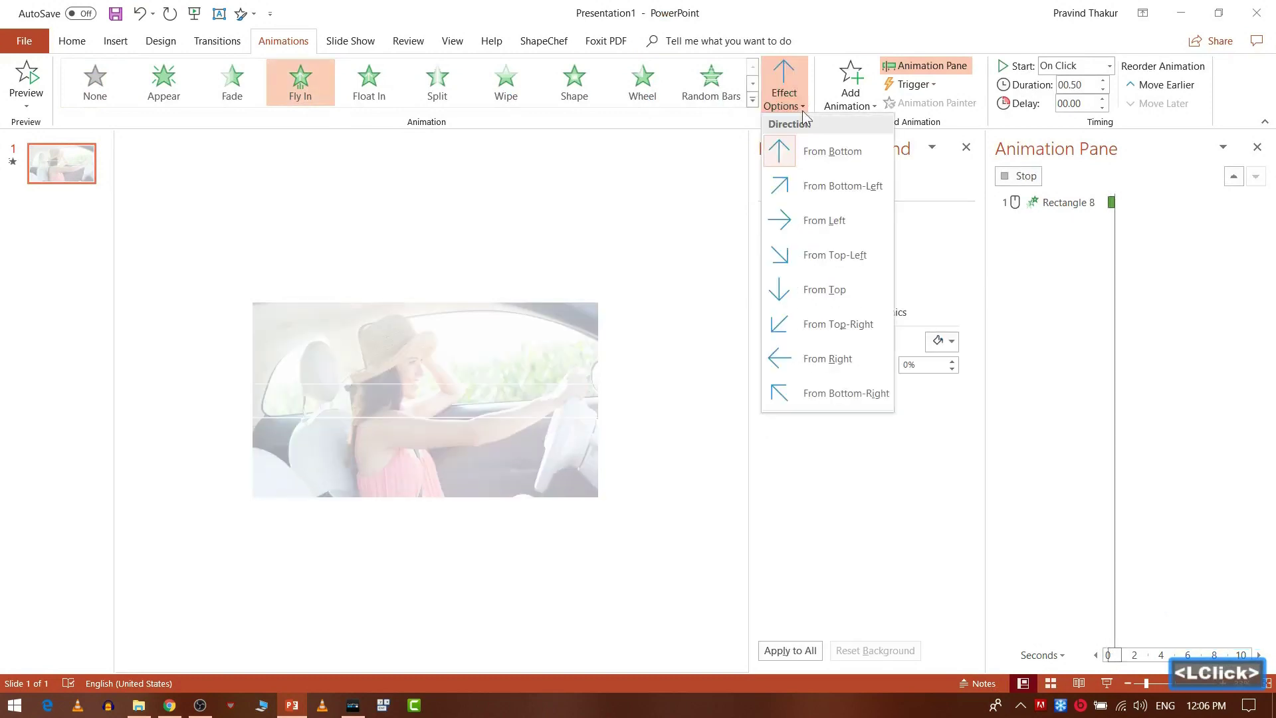
pyautogui.doubleClick(805, 367)
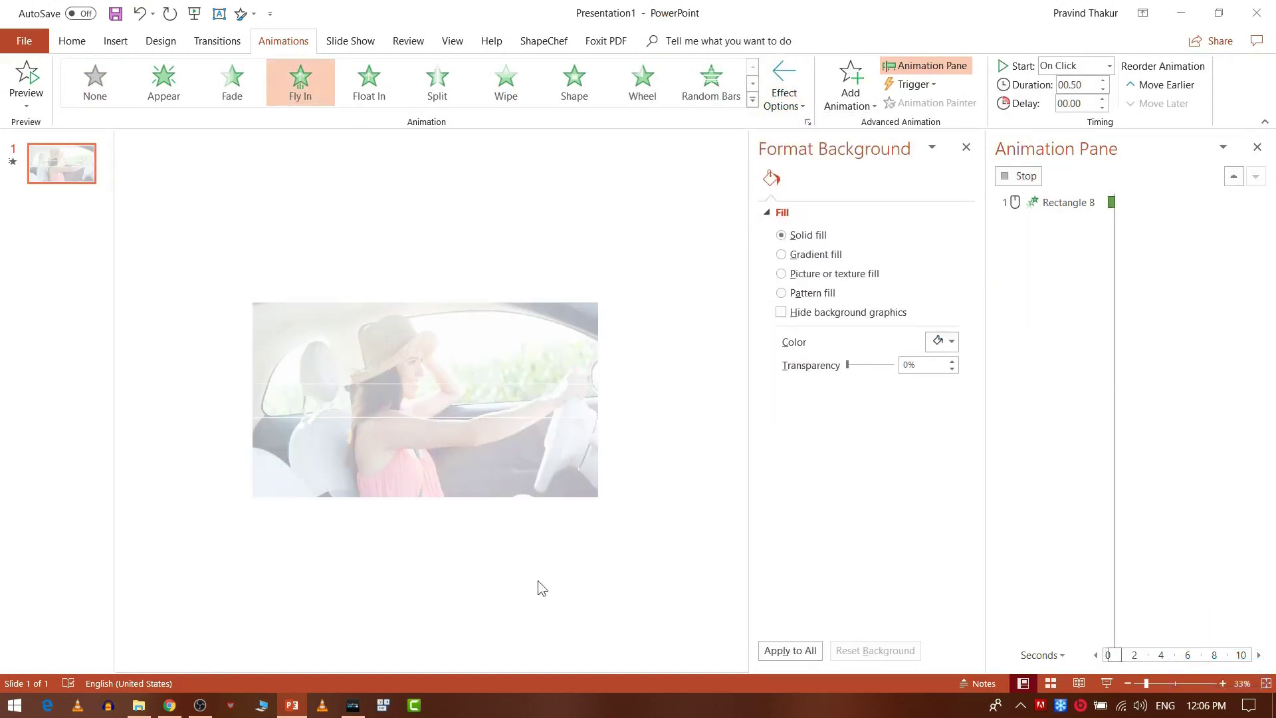
pyautogui.click(471, 575)
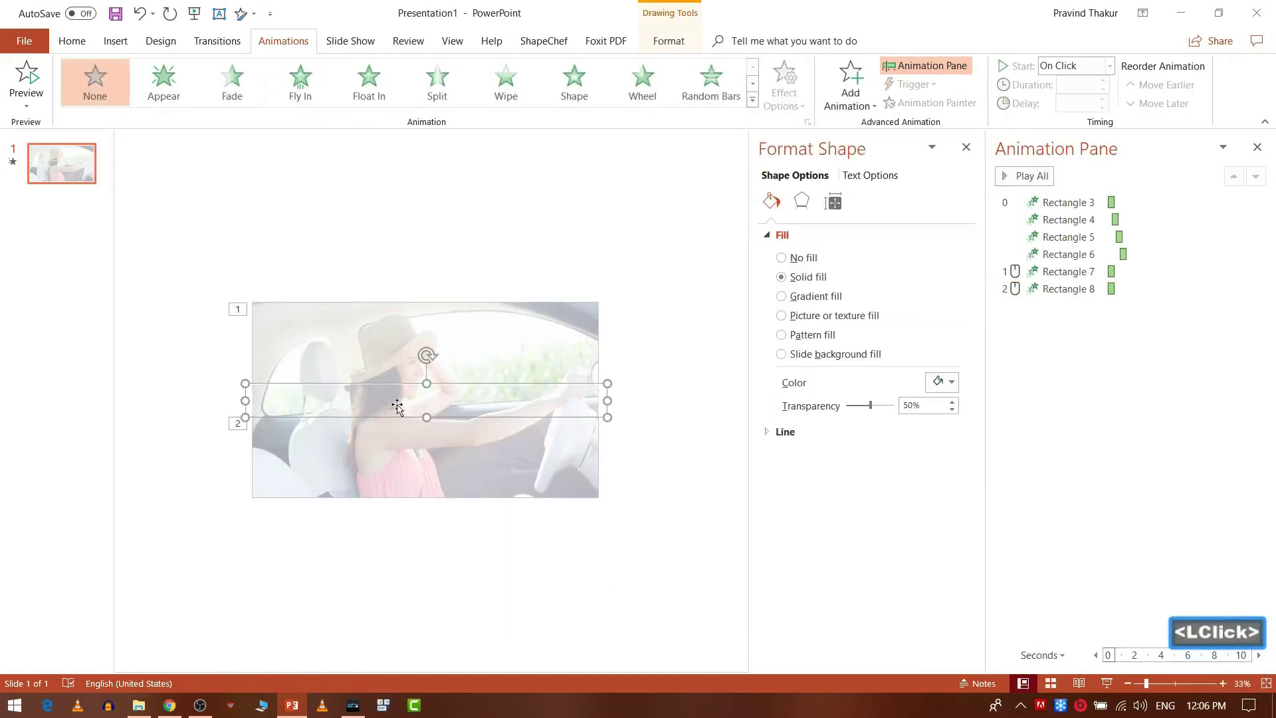
# - Change the thin middle band's entrance to Zoom after previewing Expand and Swivel
pyautogui.click(755, 105)
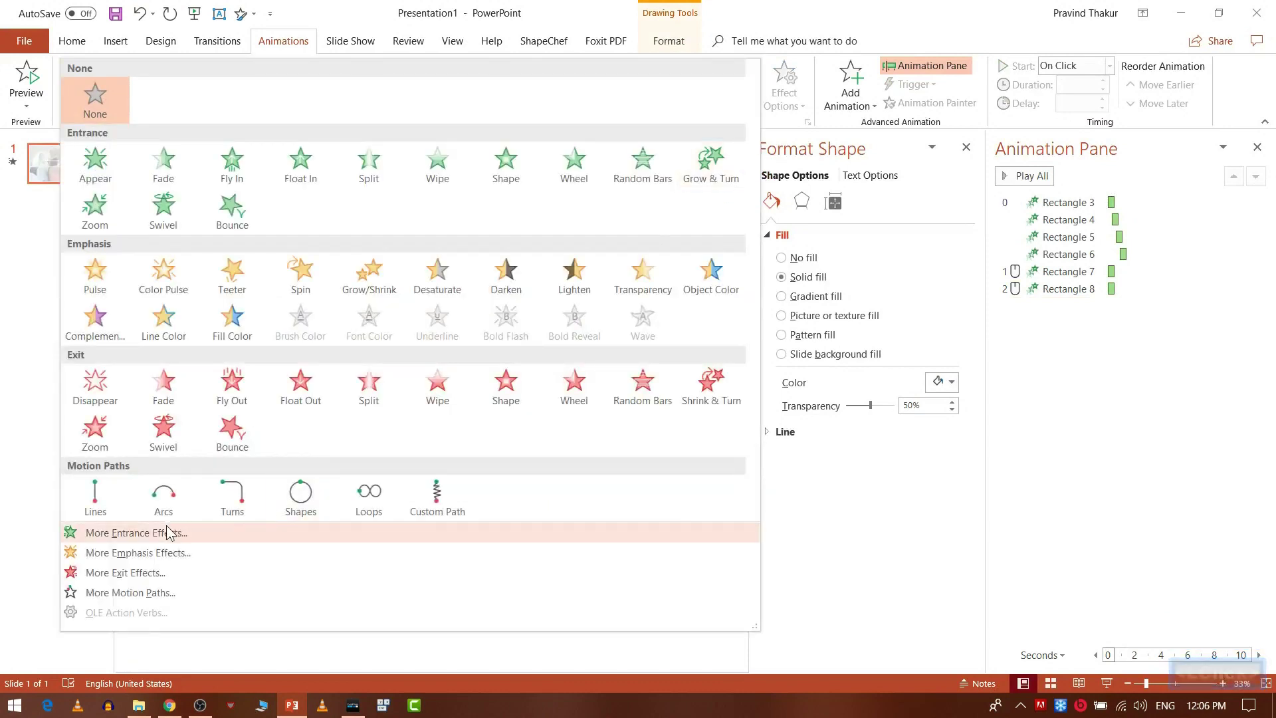
pyautogui.click(151, 540)
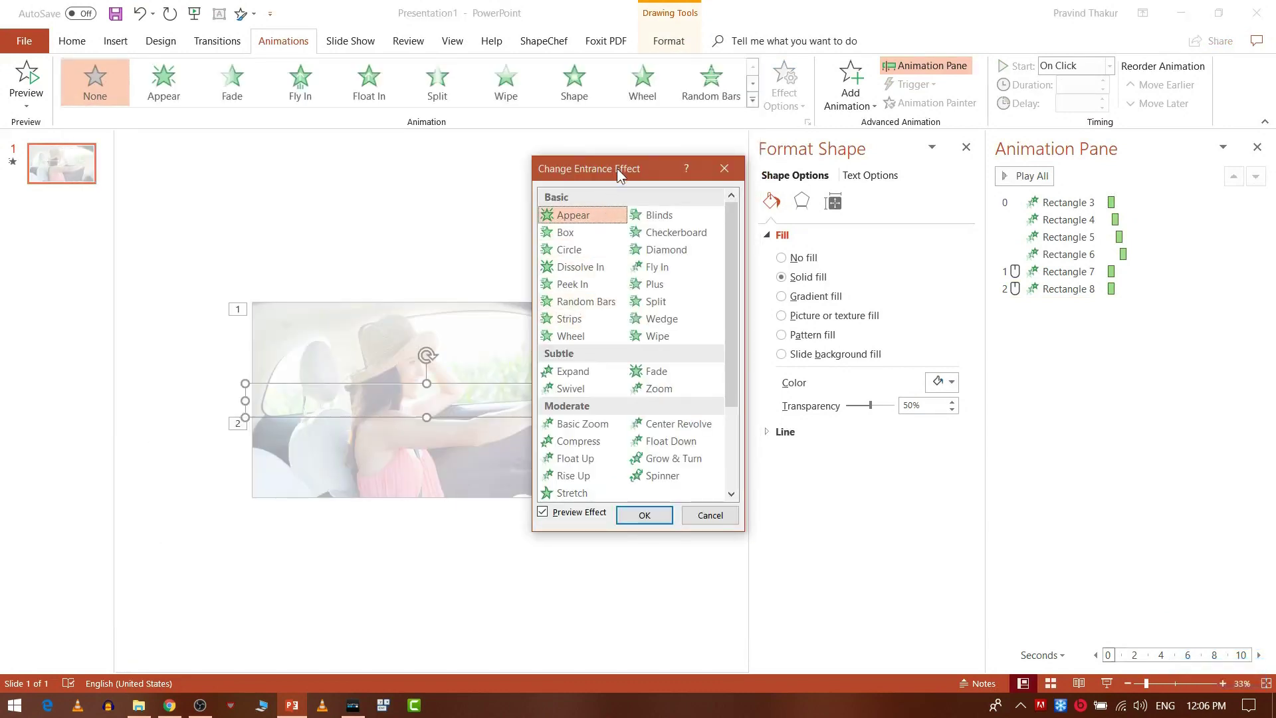
pyautogui.click(659, 177)
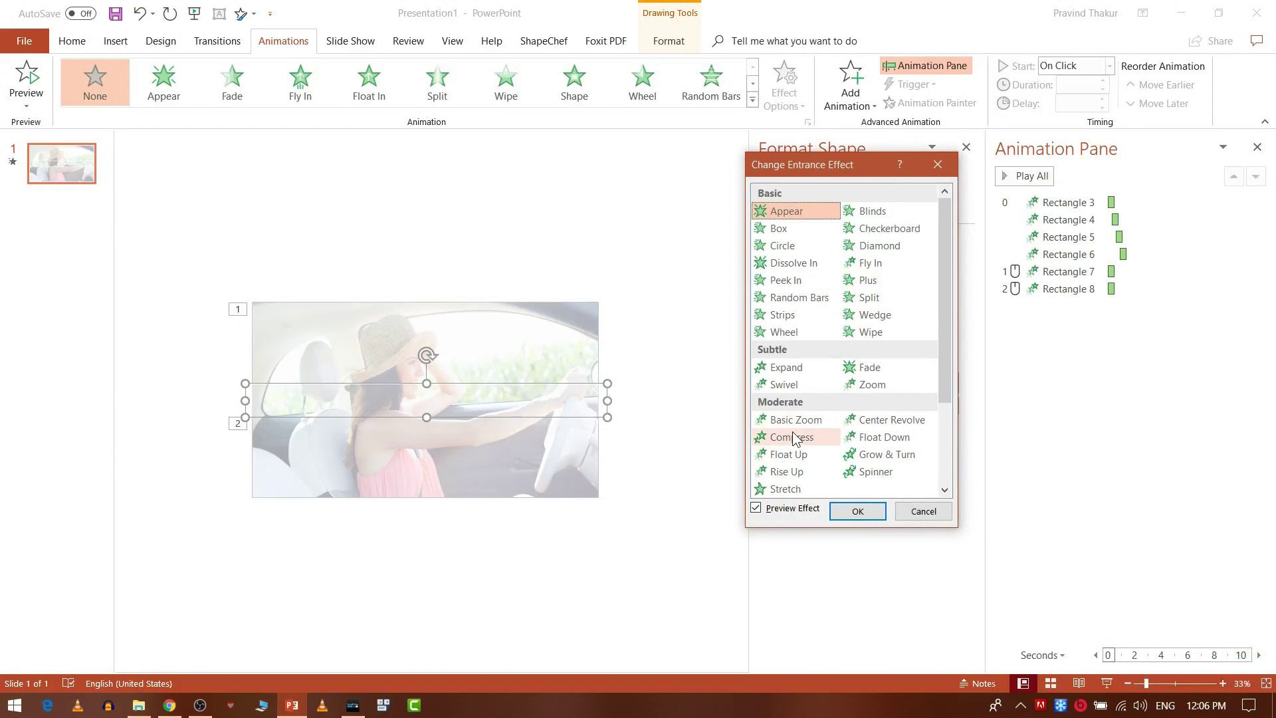
pyautogui.click(790, 383)
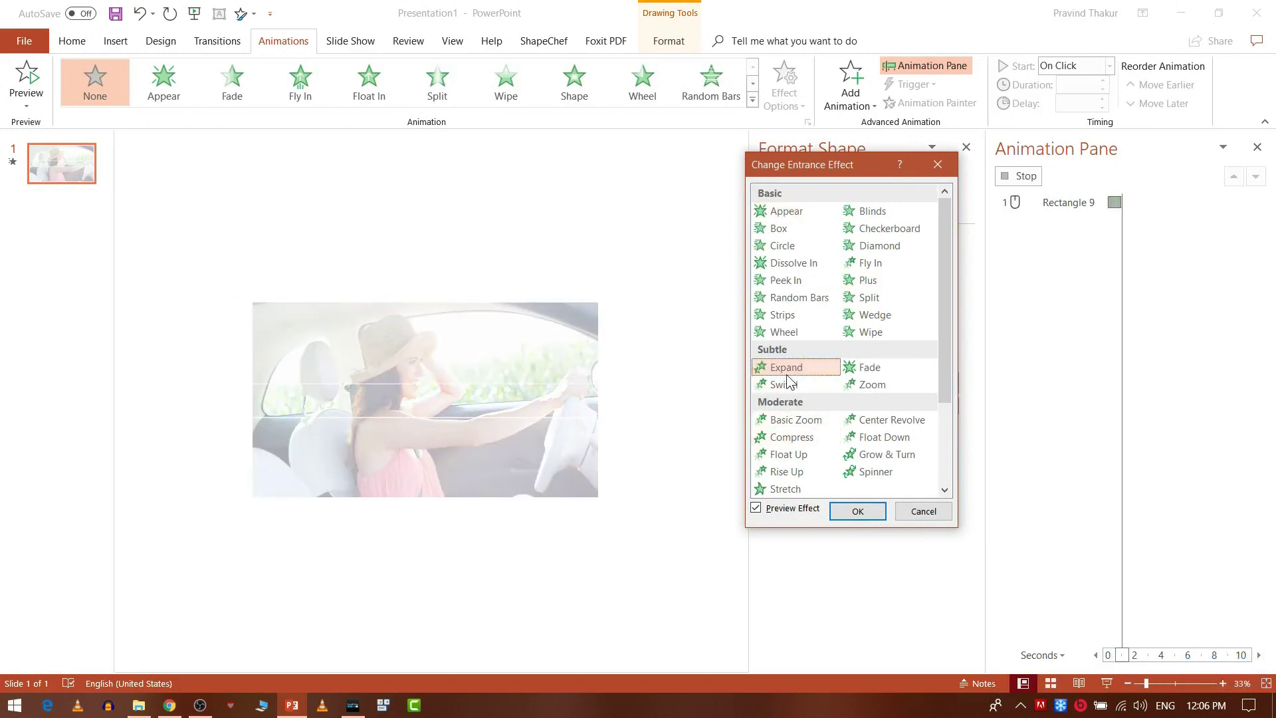
pyautogui.click(789, 399)
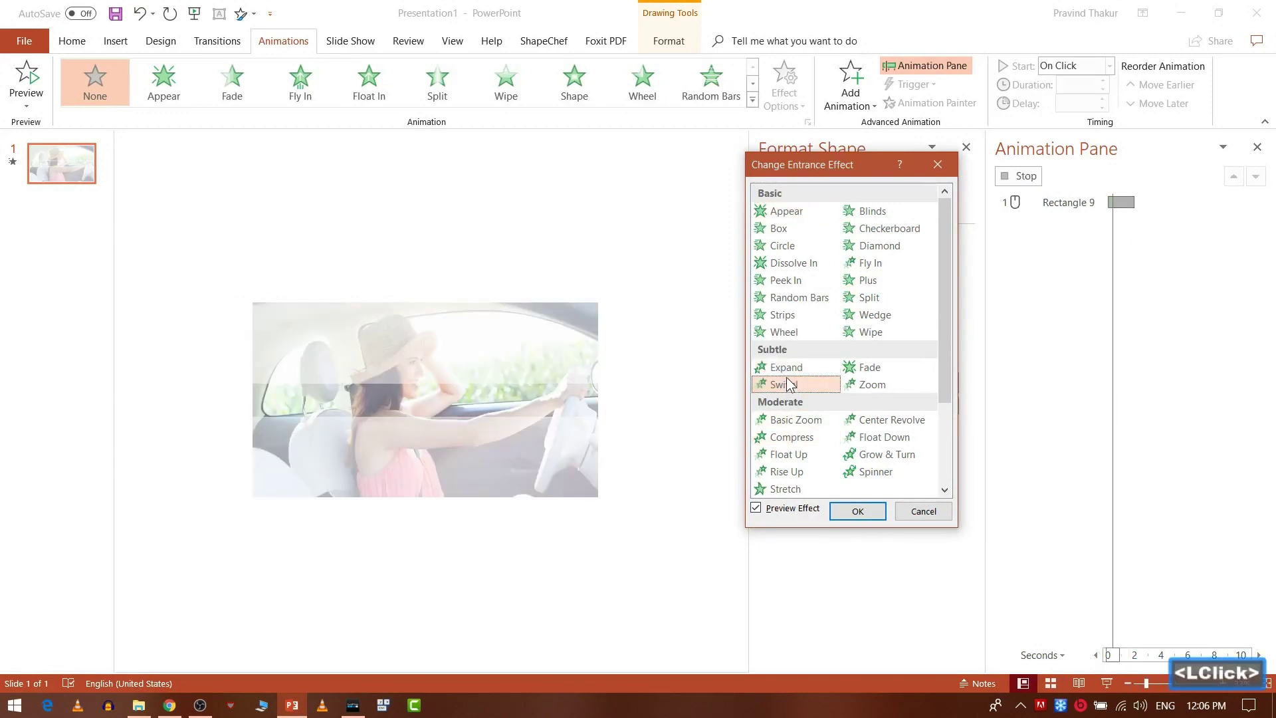
pyautogui.click(793, 378)
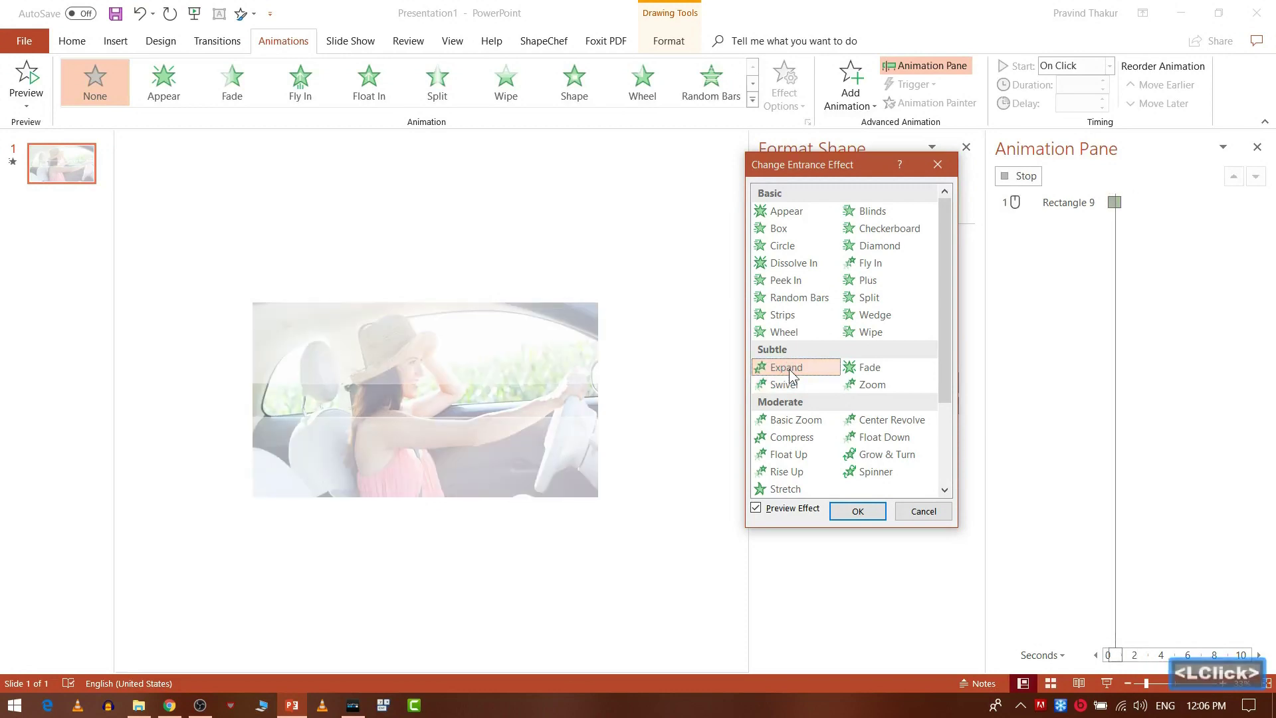
pyautogui.click(868, 393)
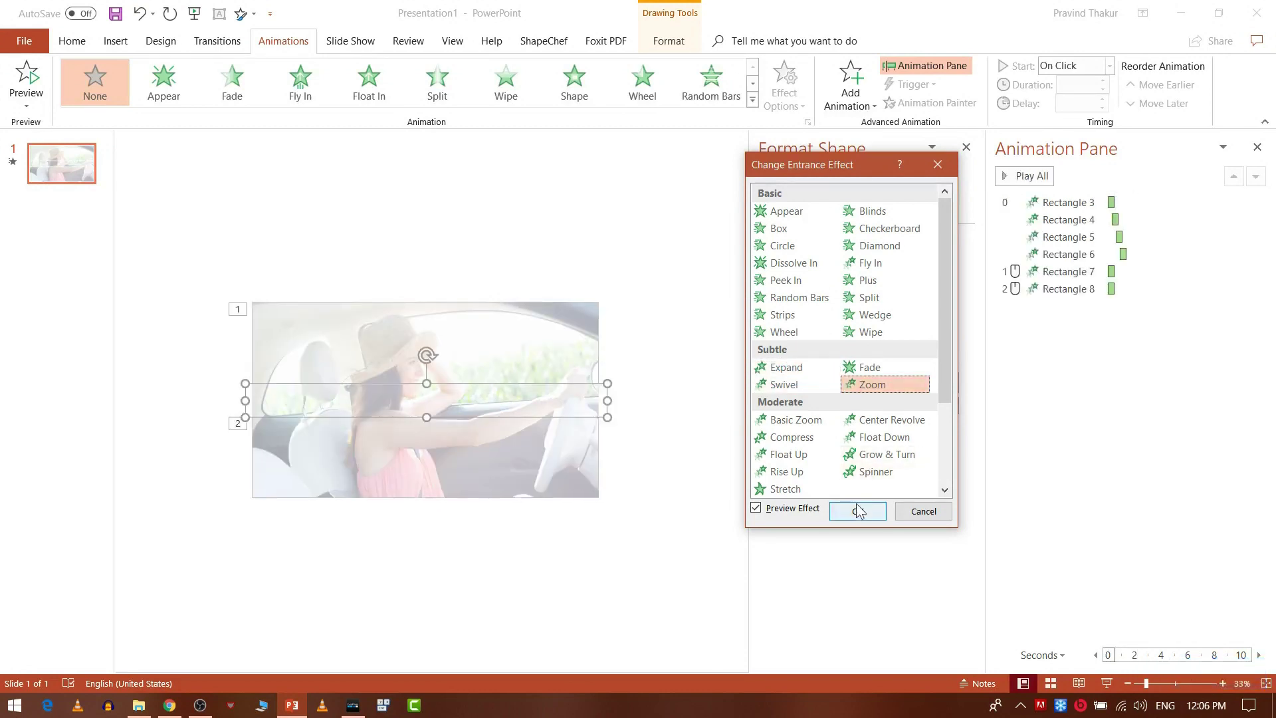
pyautogui.click(858, 519)
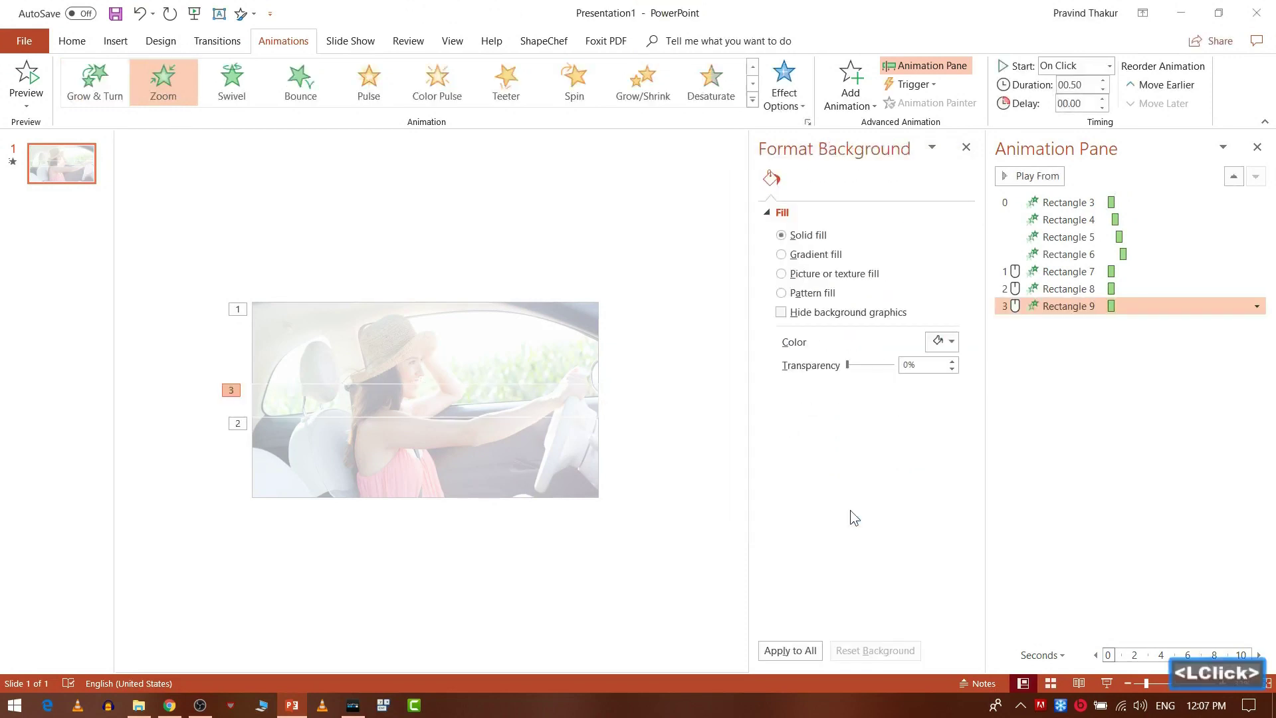
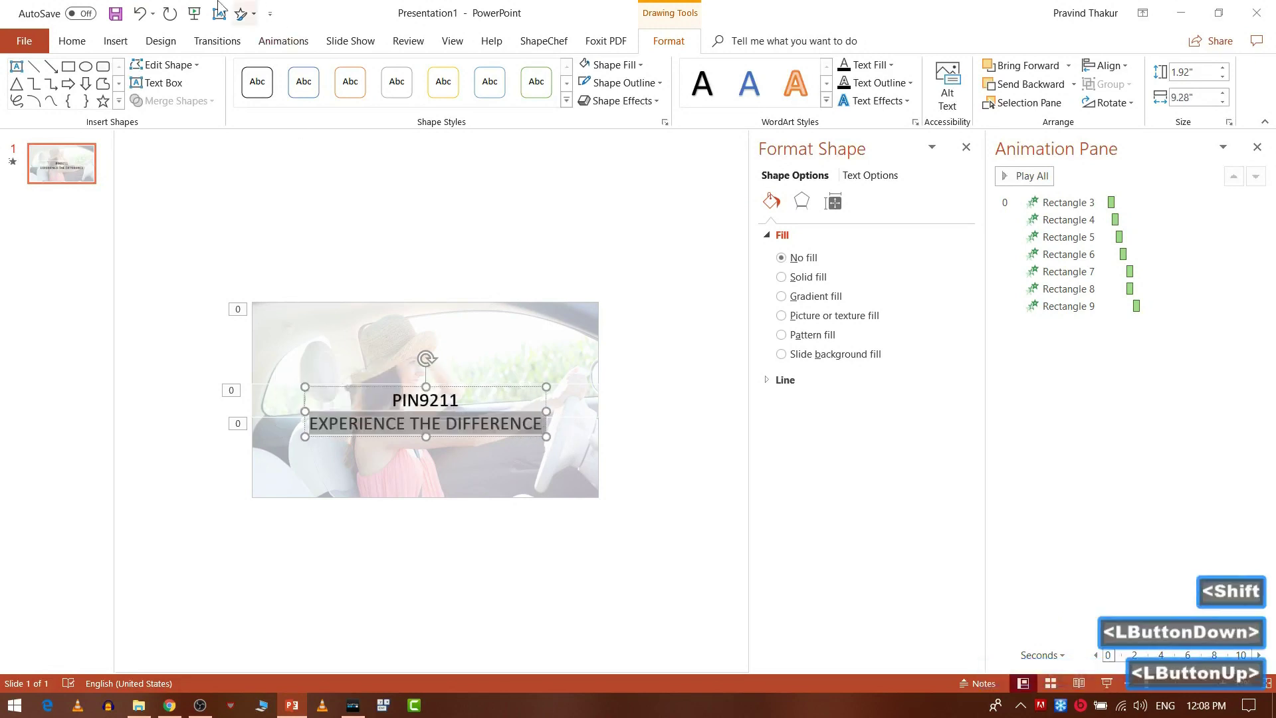
# - Select the PIN9211 title text inside its text box for formatting
pyautogui.click(66, 50)
pyautogui.click(373, 81)
pyautogui.doubleClick(373, 81)
pyautogui.click(373, 80)
pyautogui.doubleClick(378, 80)
pyautogui.click(377, 80)
pyautogui.doubleClick(378, 80)
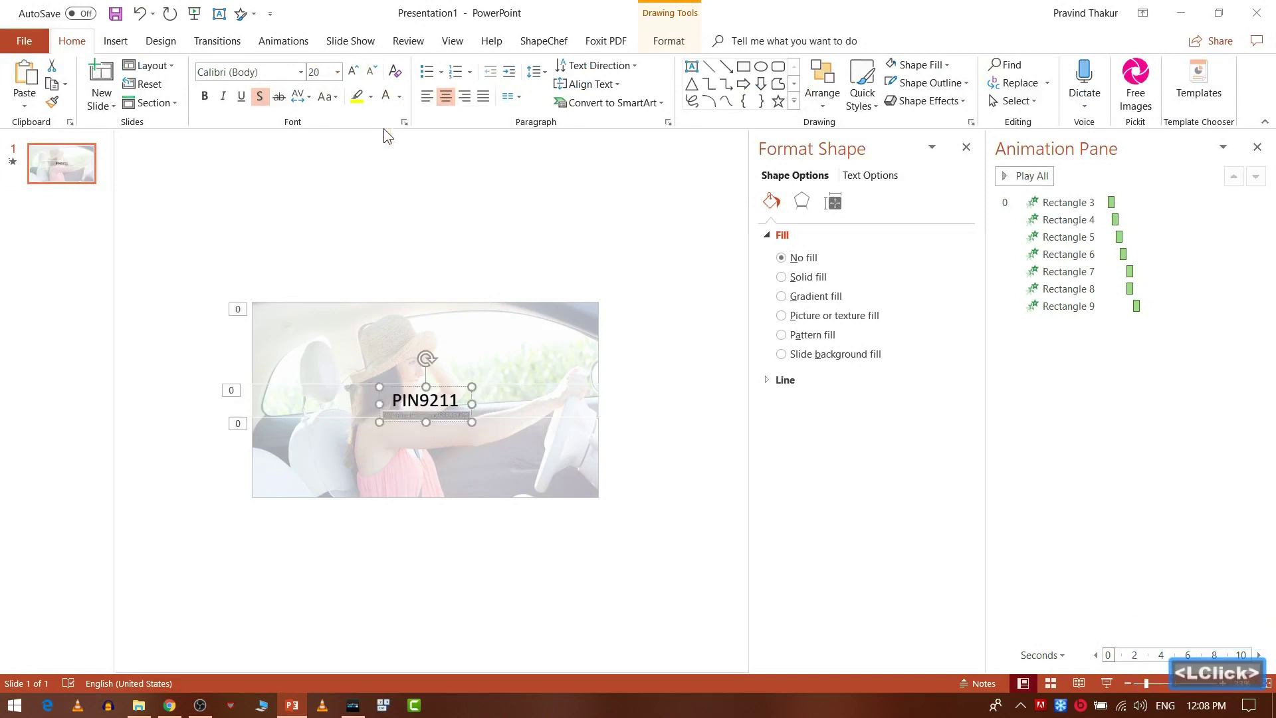
pyautogui.click(266, 107)
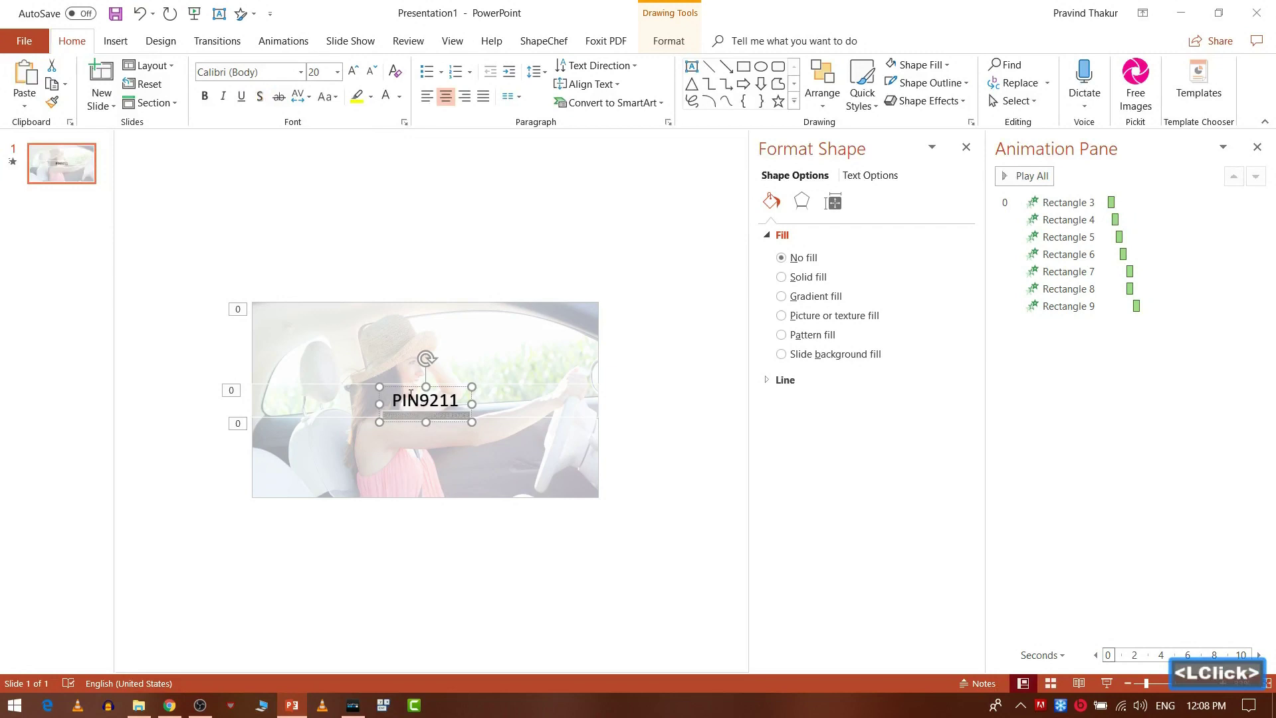
pyautogui.doubleClick(410, 390)
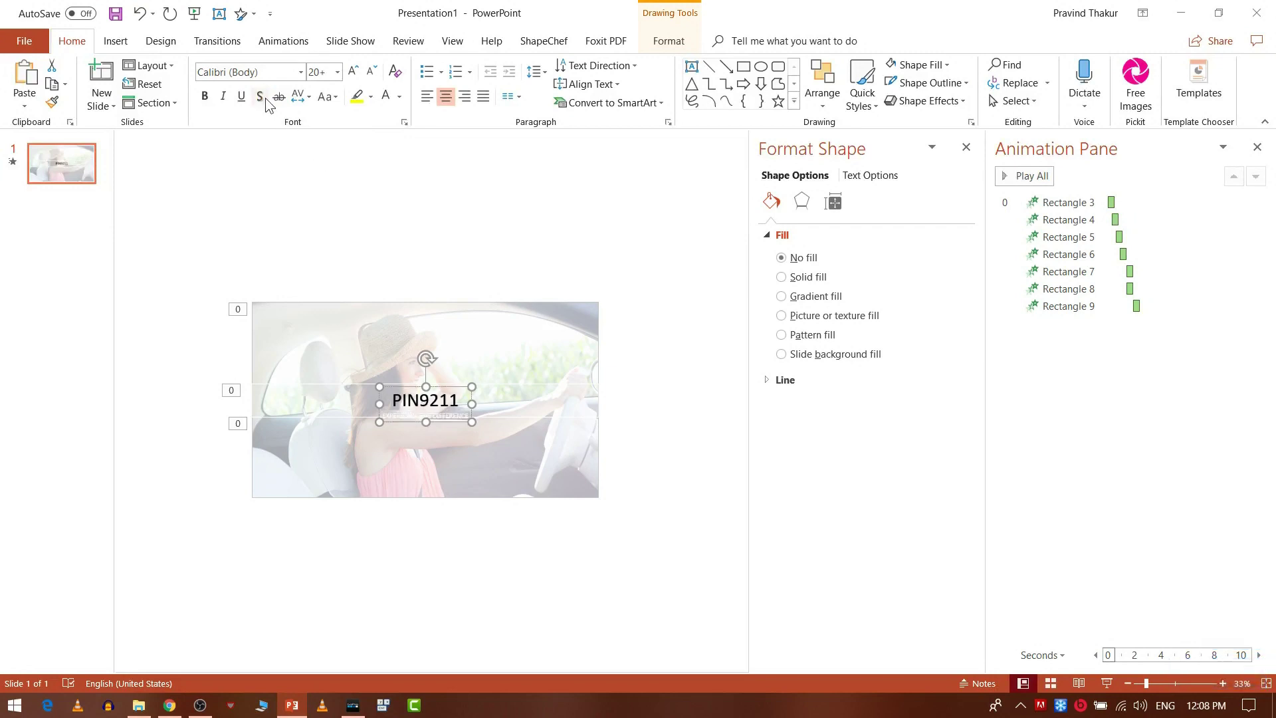
pyautogui.click(270, 106)
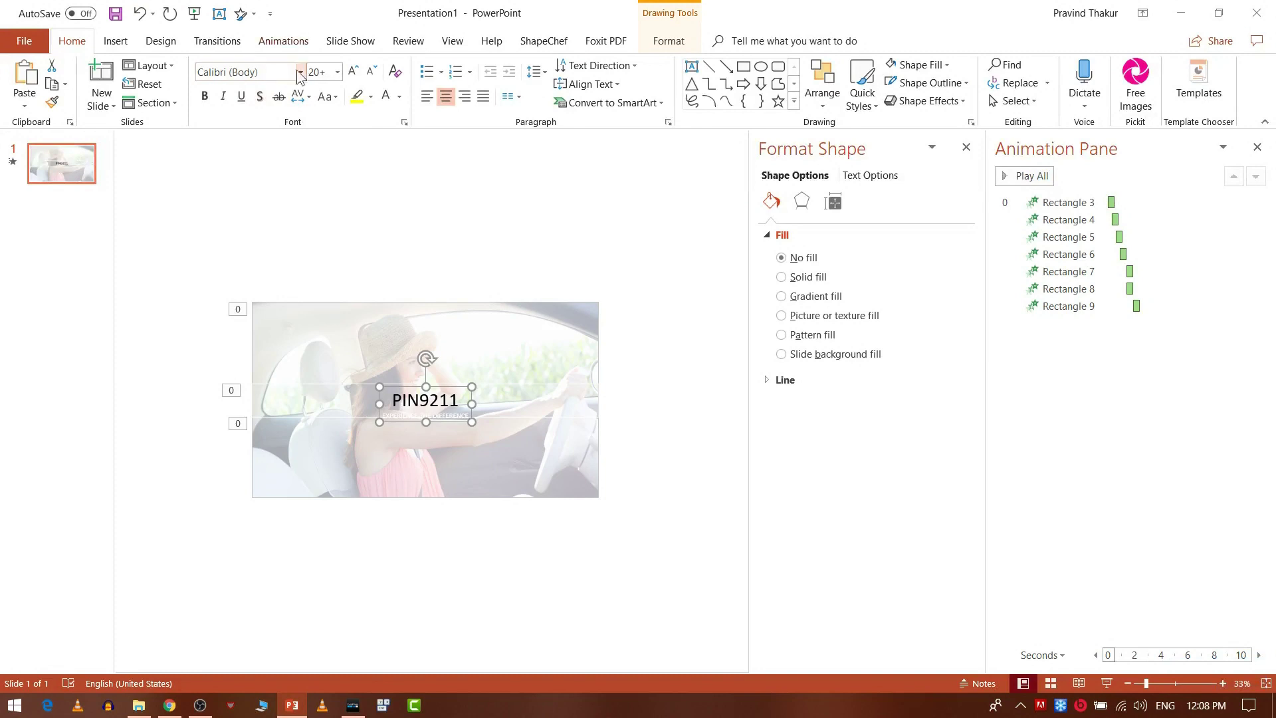
# - Change the PIN9211 title font from Calibri to Devastated
pyautogui.click(302, 79)
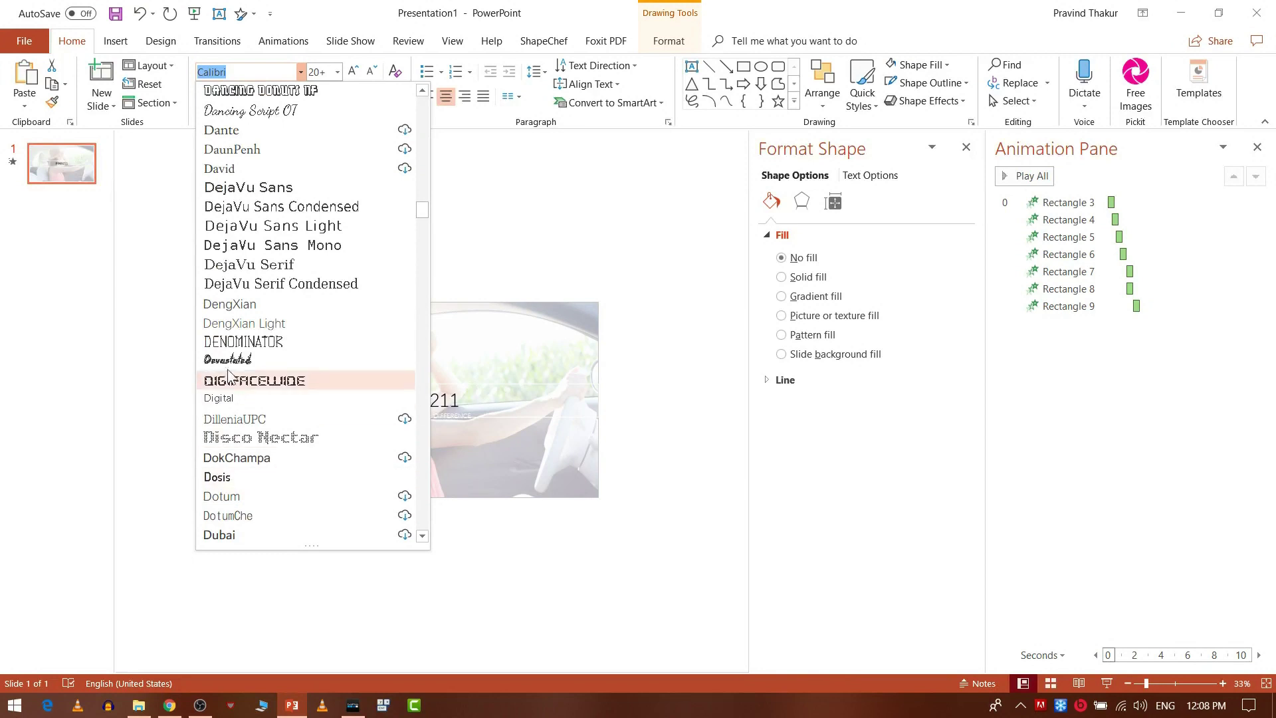
pyautogui.click(232, 369)
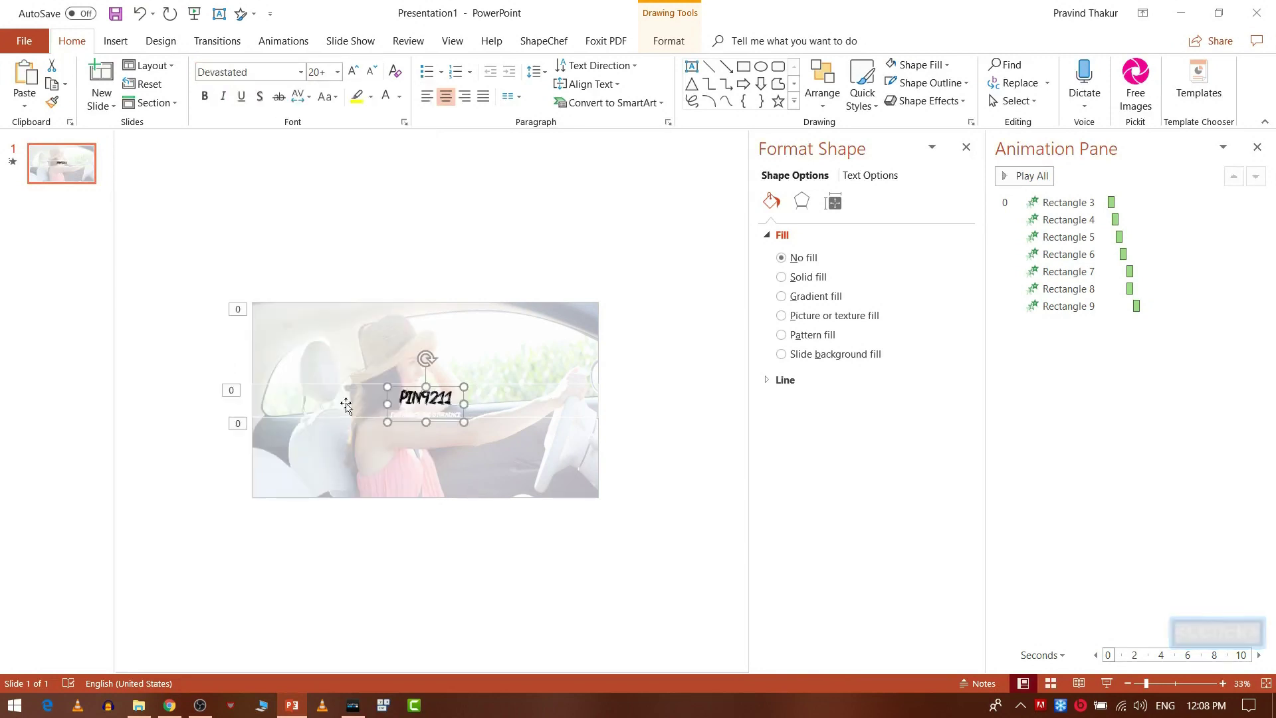
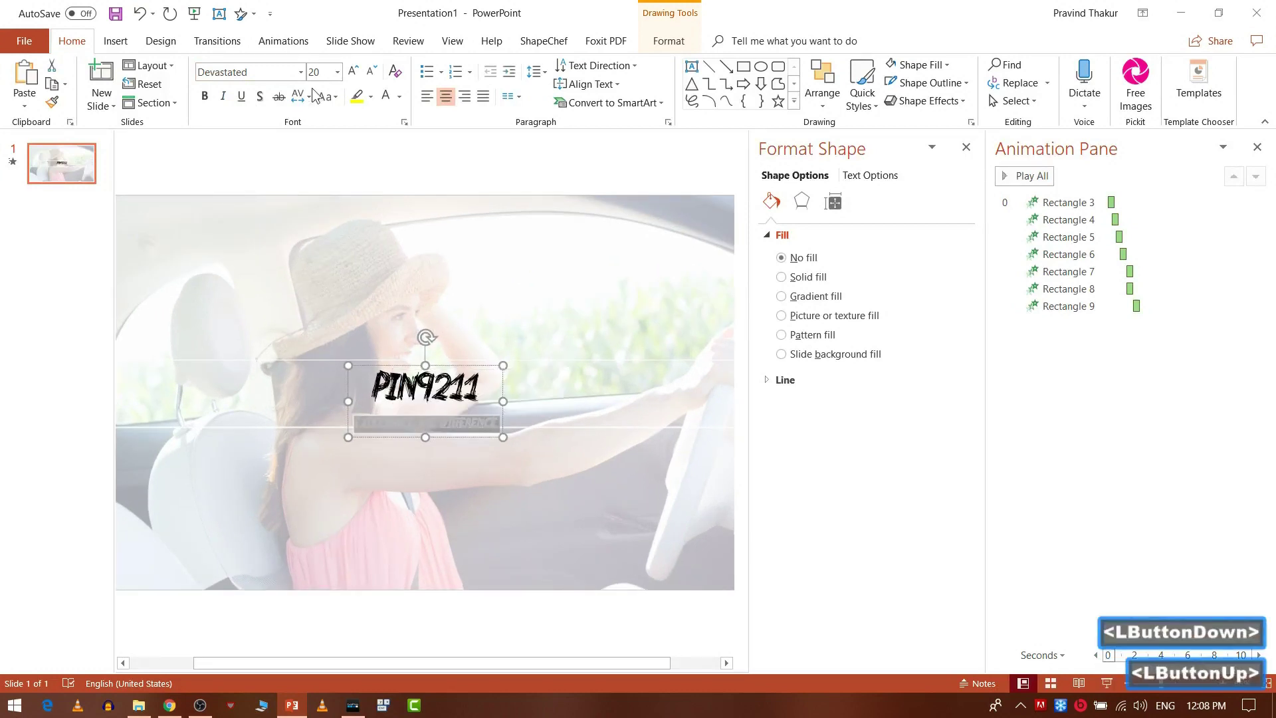
# - Shrink the EXPERIENCE THE DIFFERENCE line to size 16 in Devastated and colour both lines black
pyautogui.click(375, 75)
pyautogui.doubleClick(374, 76)
pyautogui.click(374, 76)
pyautogui.click(360, 77)
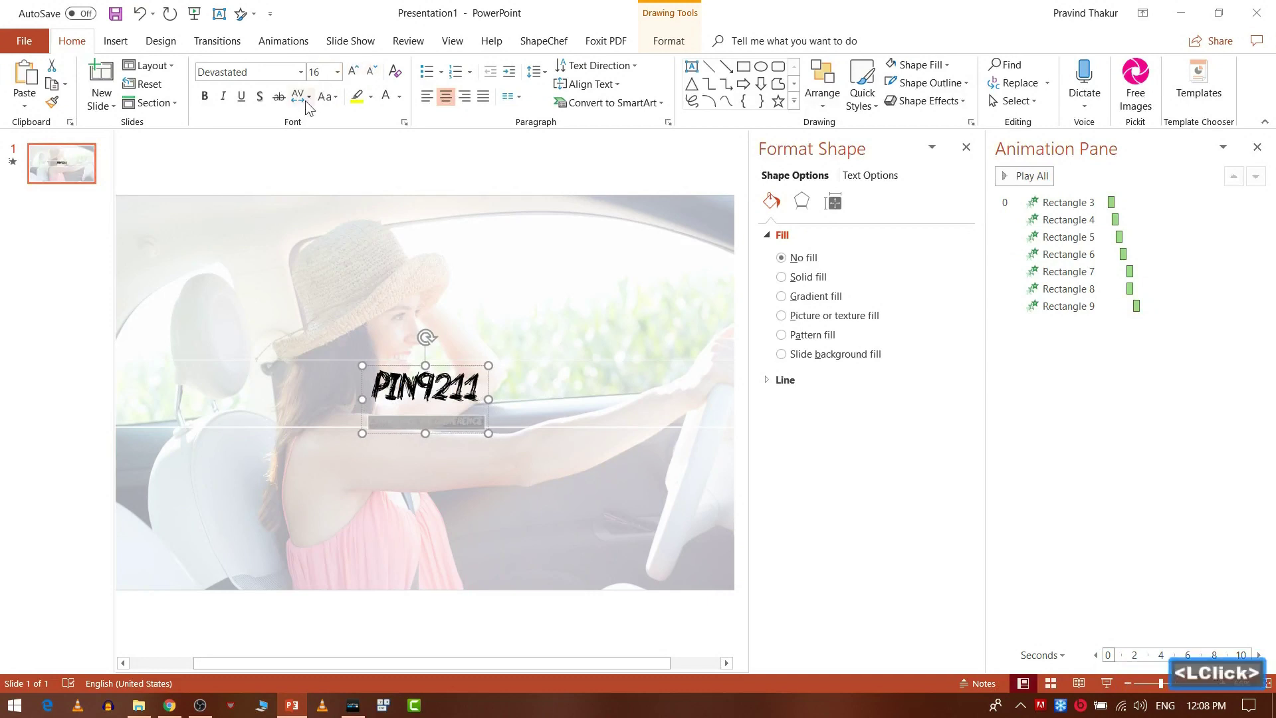
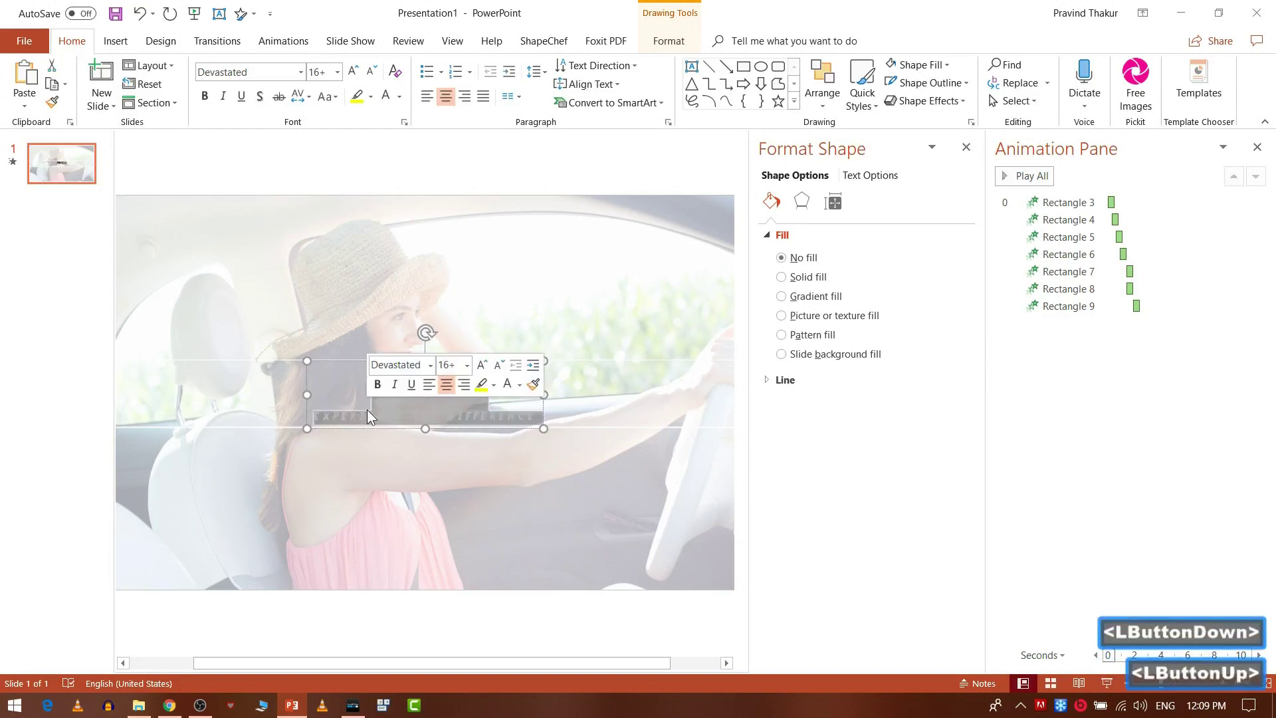
pyautogui.click(320, 362)
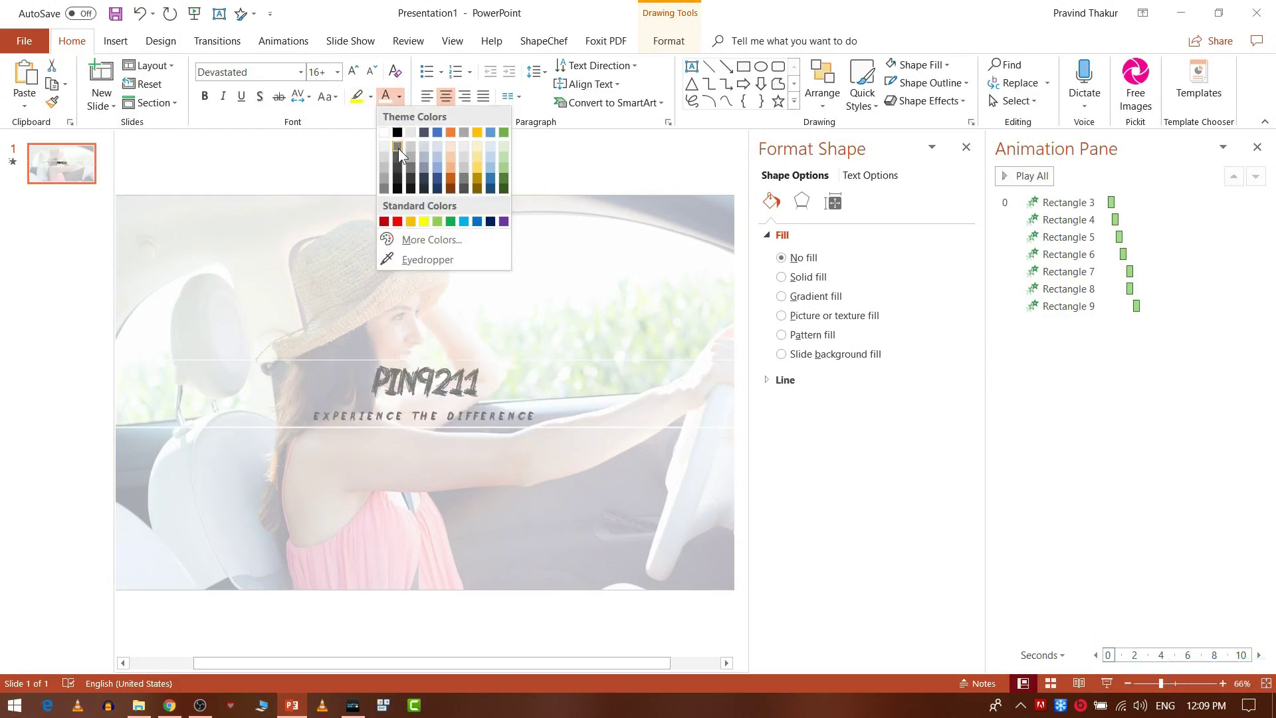
pyautogui.click(404, 140)
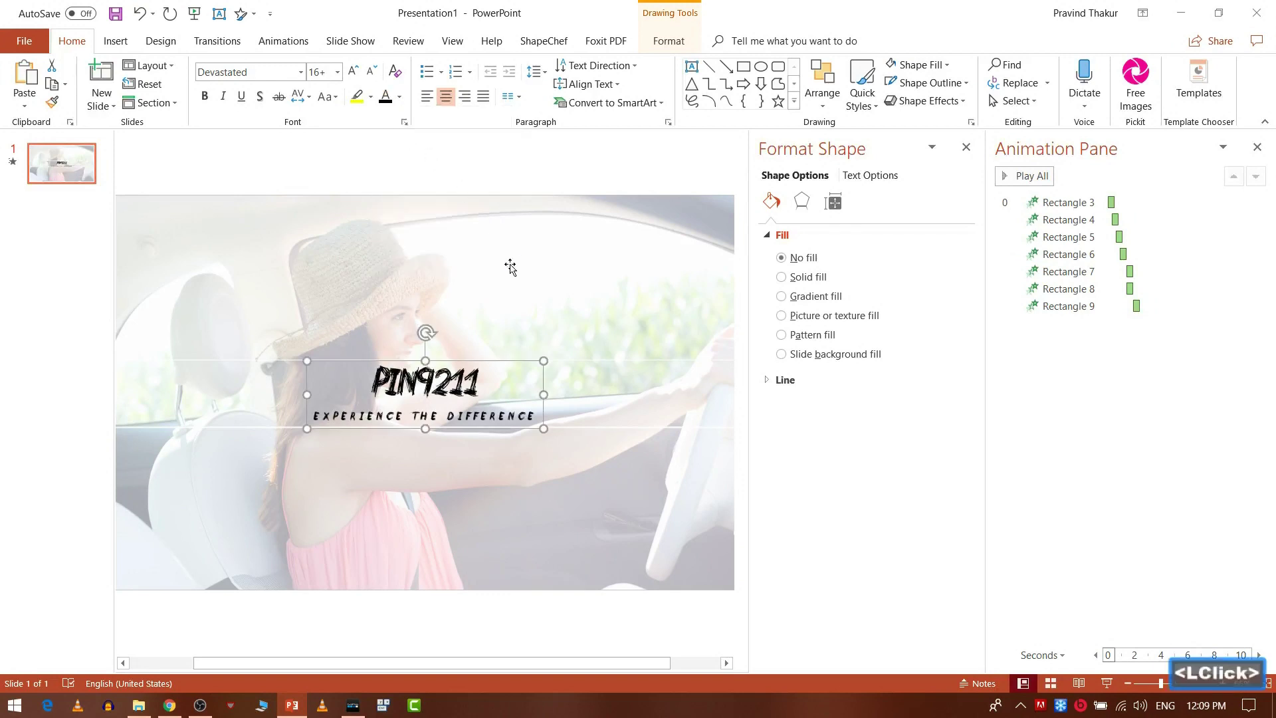
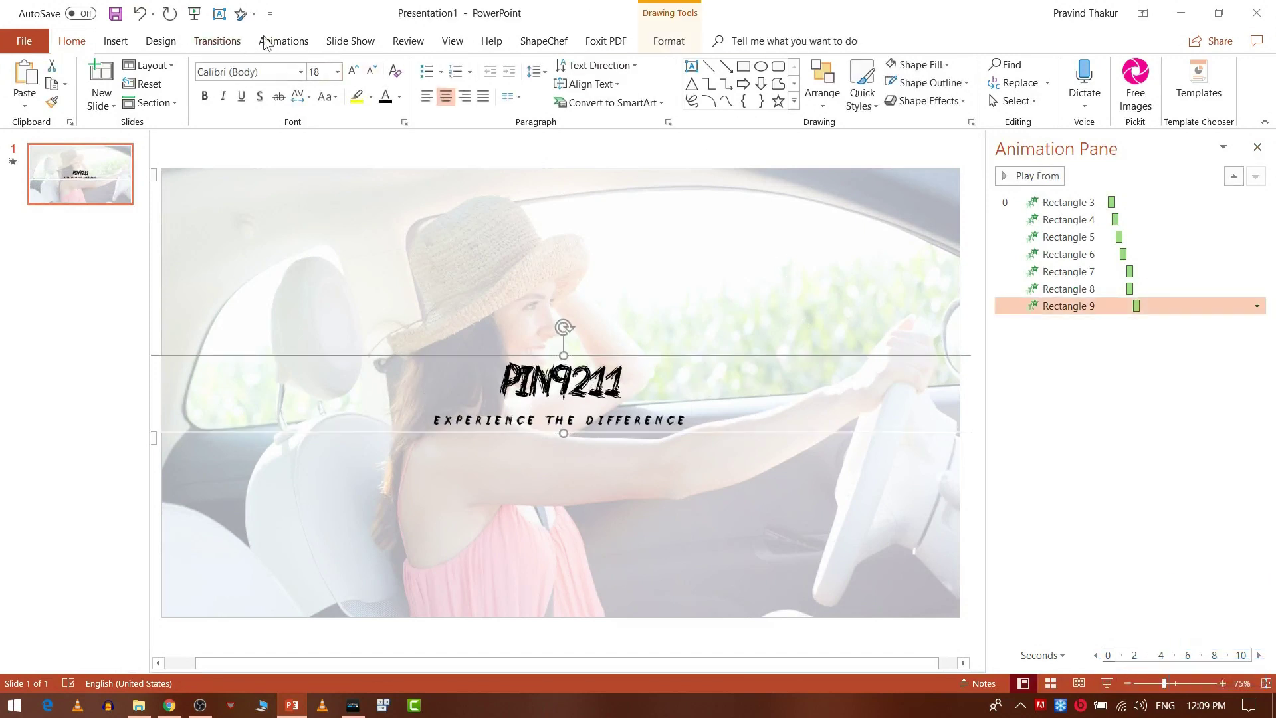
# - Give the title text box a Zoom entrance With Previous after a 1.90 s delay and preview all animations
pyautogui.click(296, 44)
pyautogui.doubleClick(929, 112)
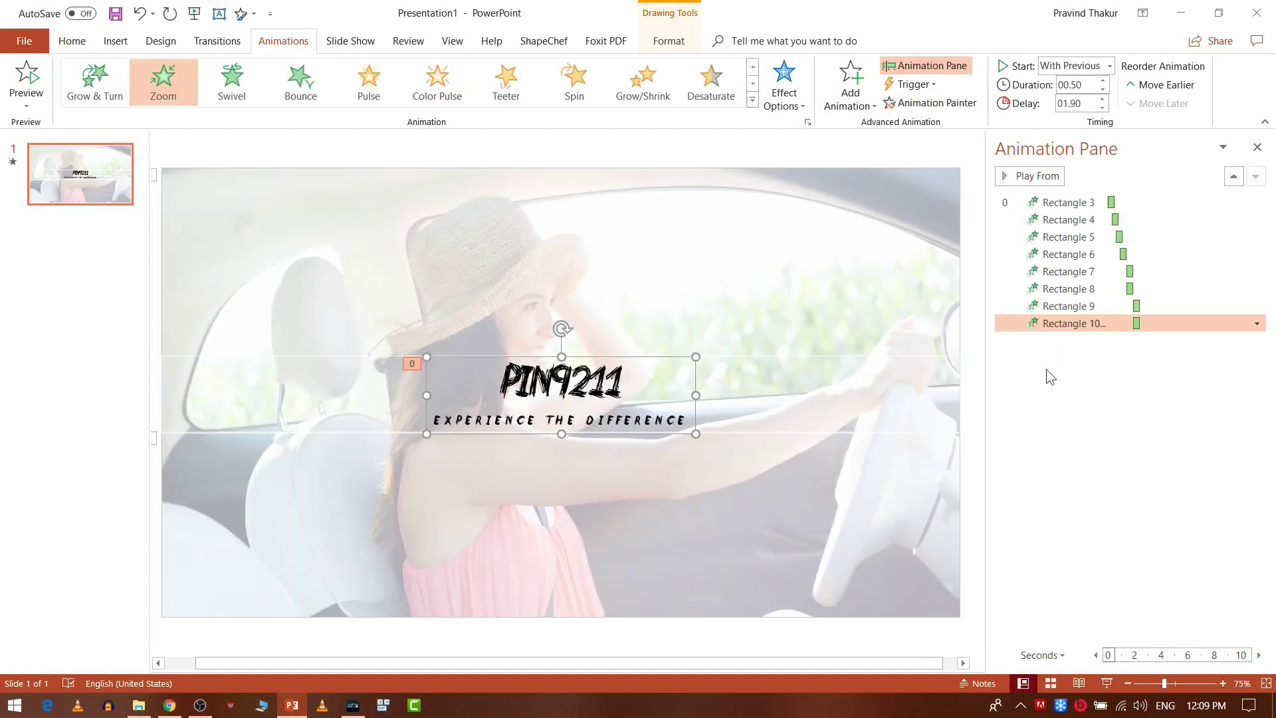
pyautogui.rightClick(1087, 335)
pyautogui.click(1156, 369)
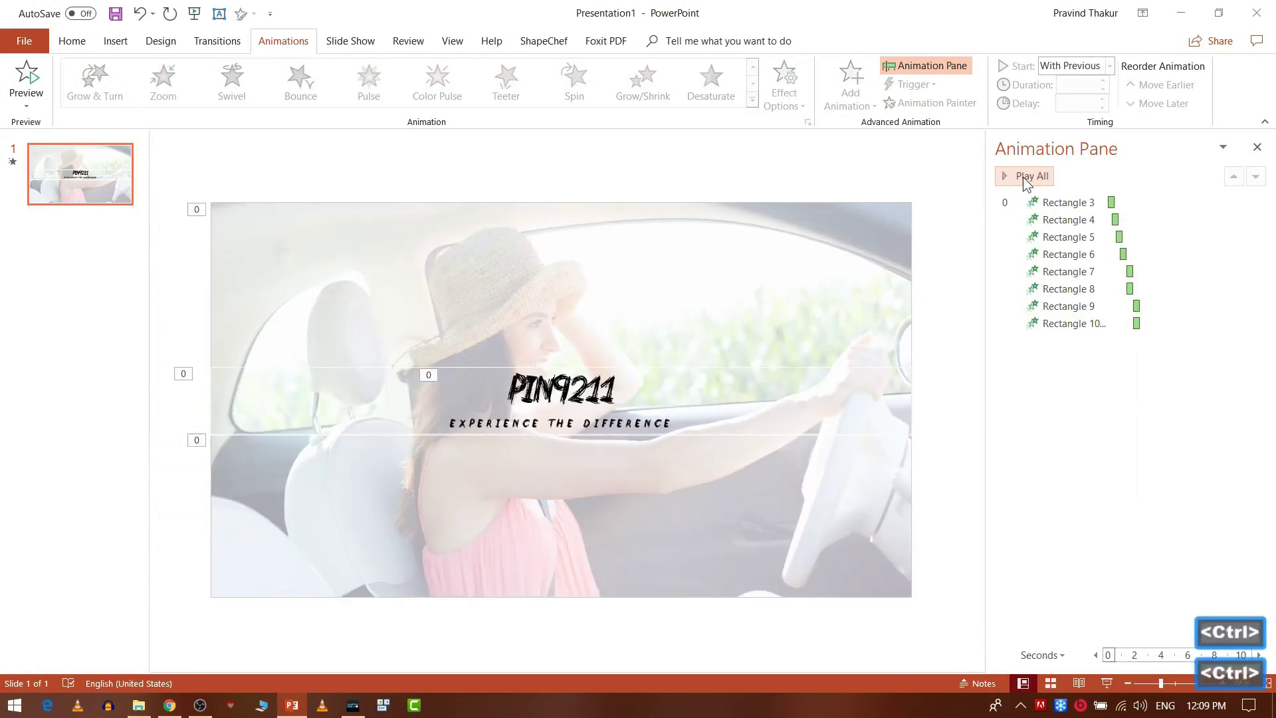
# - Duplicate the title slide as slide 2 and select its upper overlay band for removal
pyautogui.click(1027, 186)
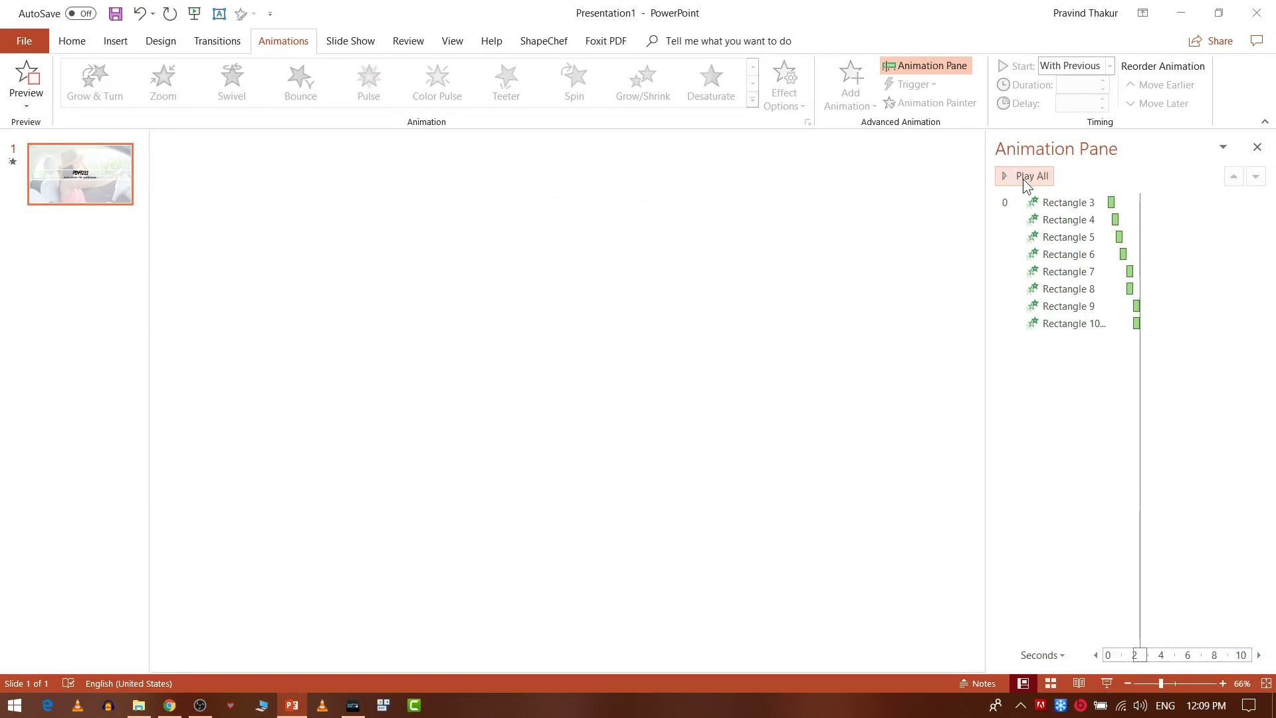
pyautogui.click(85, 185)
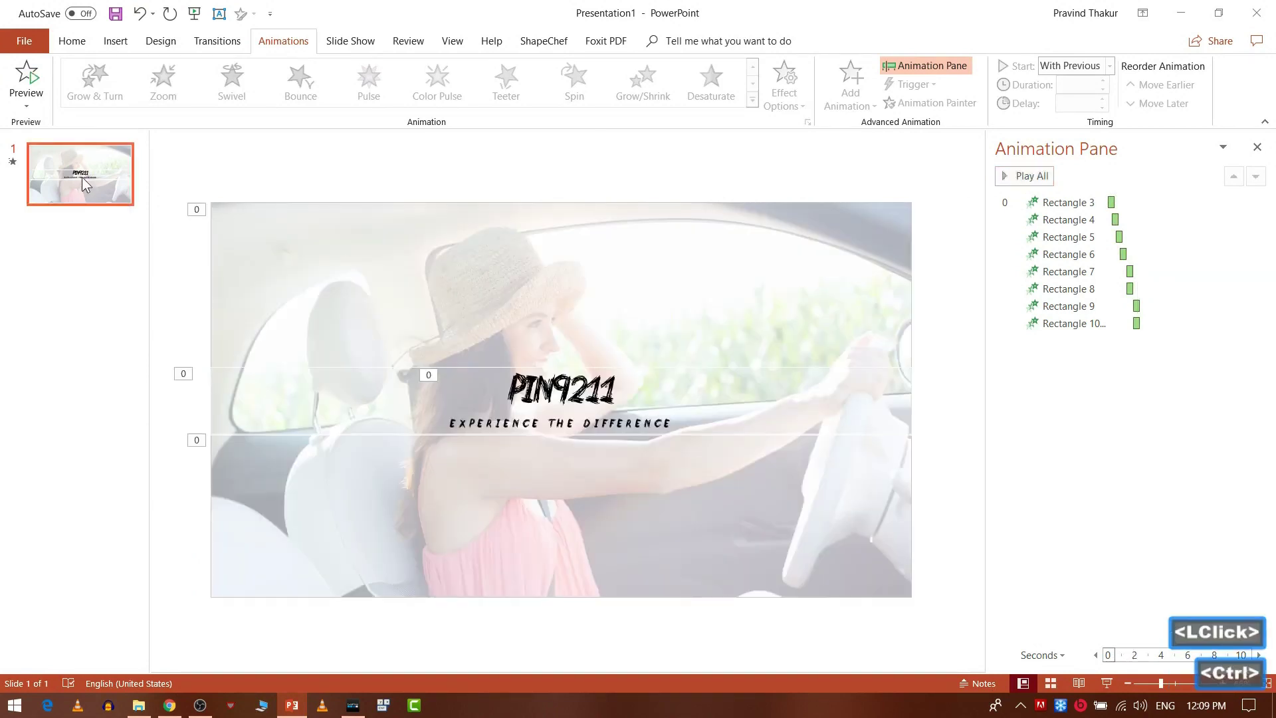
pyautogui.press('ctrl+d')
pyautogui.press('ctrl+d')
pyautogui.click(85, 261)
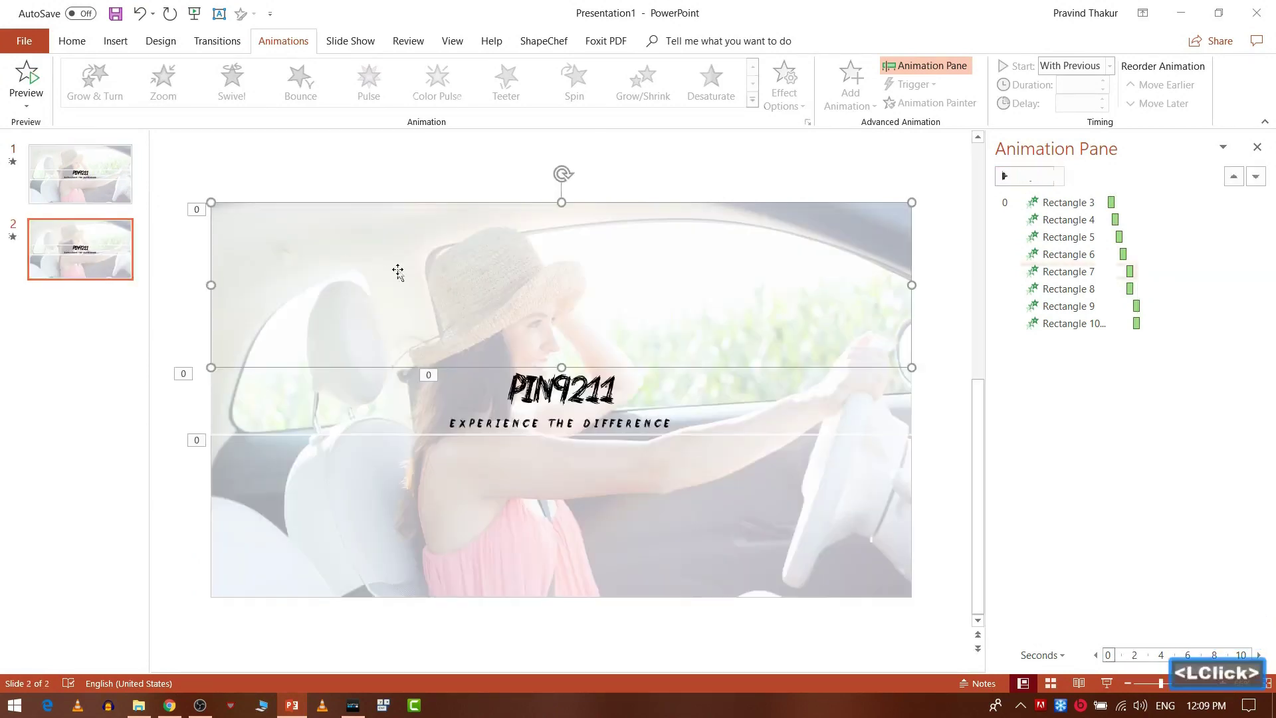